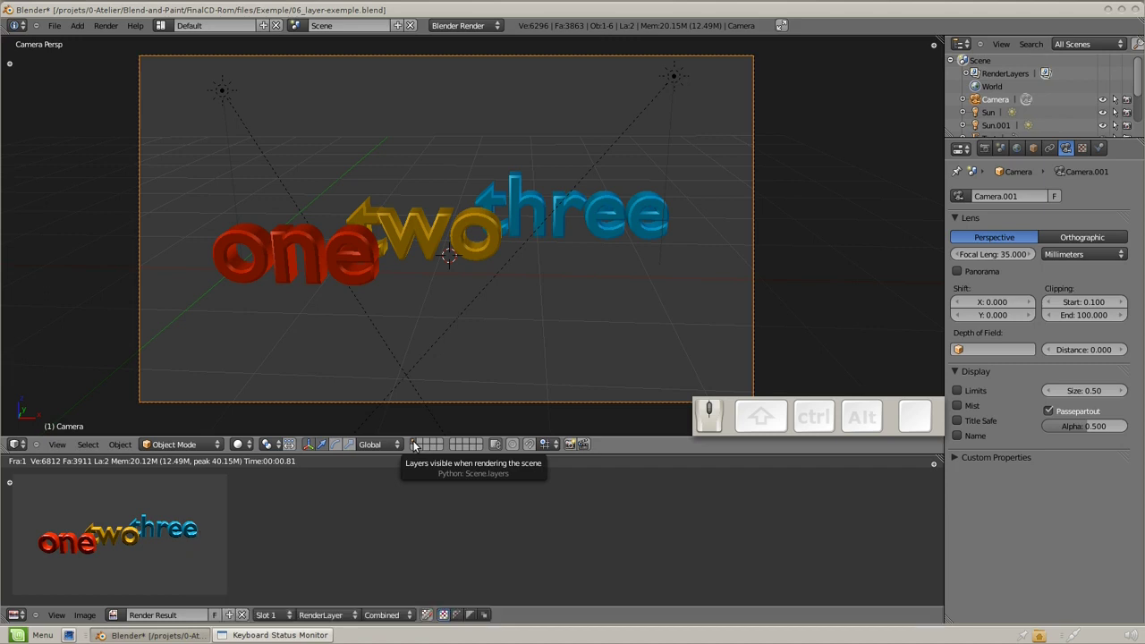
# Check which layer the words and camera sit on, browsing the other empty layers.
pyautogui.rightClick(377, 269)
pyautogui.rightClick(433, 243)
pyautogui.rightClick(541, 203)
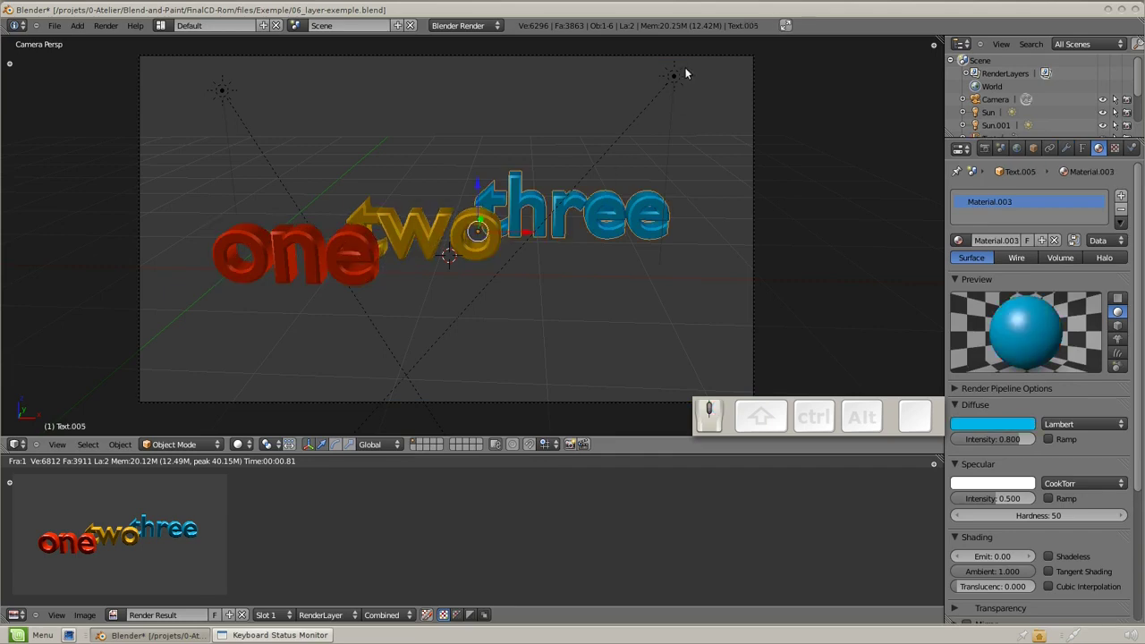
pyautogui.rightClick(684, 77)
pyautogui.moveTo(228, 90); pyautogui.dragTo(502, 150)
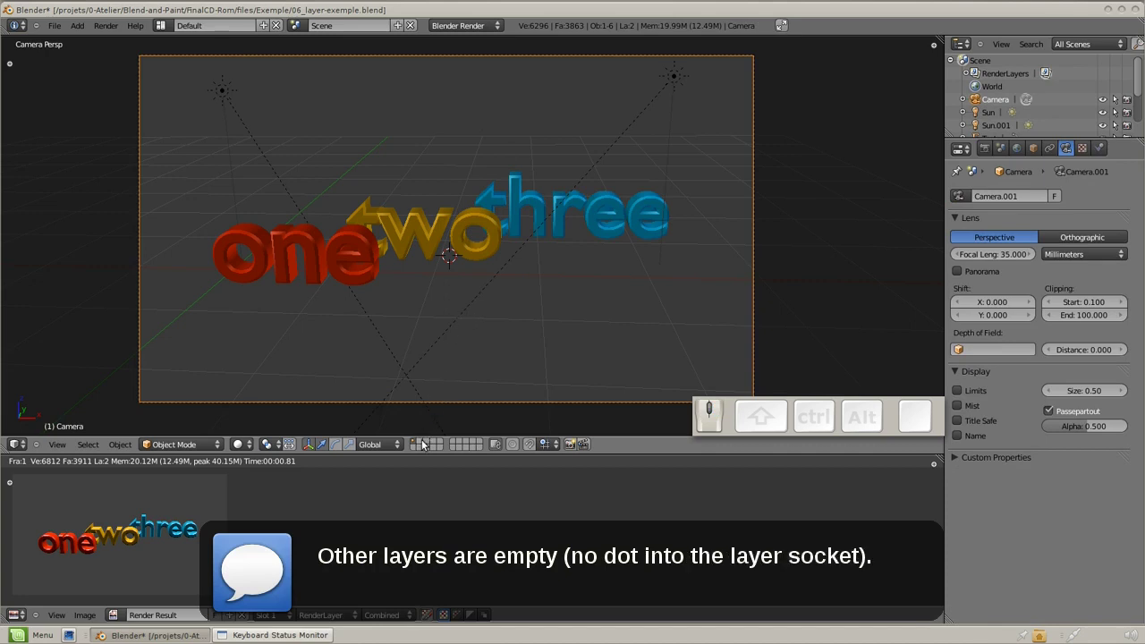
pyautogui.click(422, 445)
pyautogui.moveTo(432, 443); pyautogui.dragTo(449, 450)
pyautogui.moveTo(449, 450); pyautogui.dragTo(425, 237)
pyautogui.rightClick(425, 237)
pyautogui.click(423, 445)
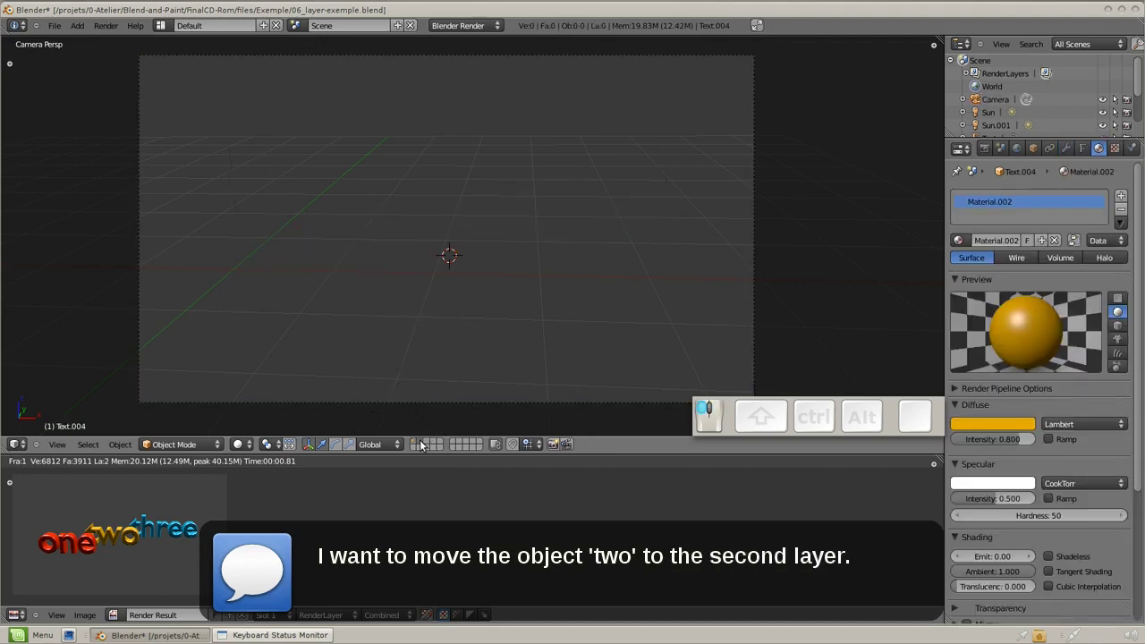
pyautogui.click(419, 448)
# Move the word 'two' to layer 2 and display layers 1 and 2 together.
pyautogui.rightClick(427, 237)
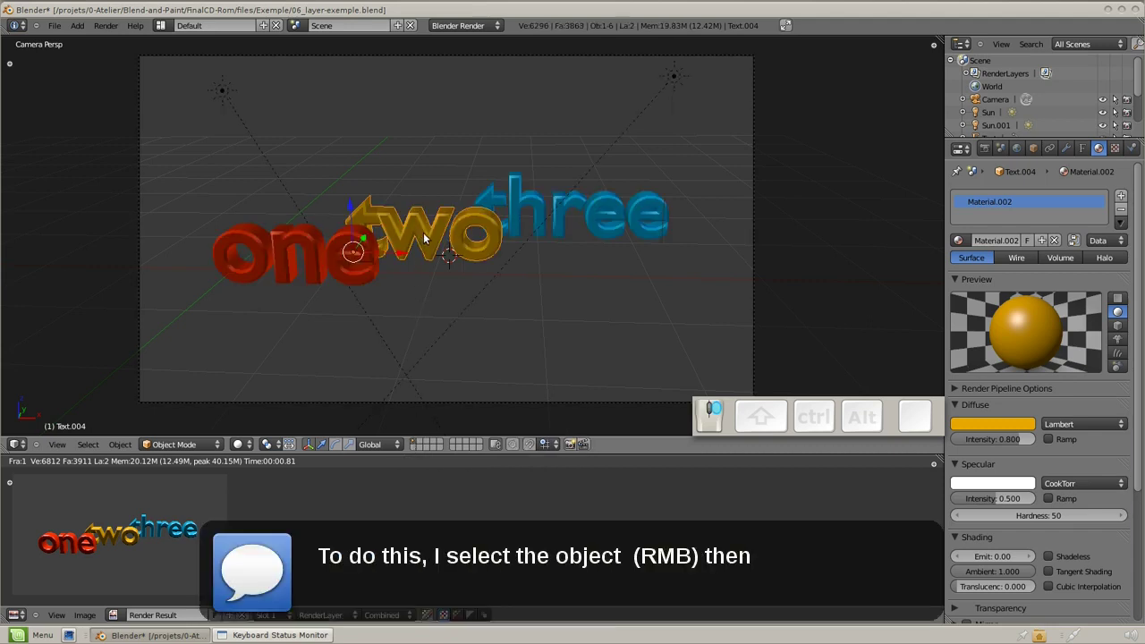
pyautogui.press('m')
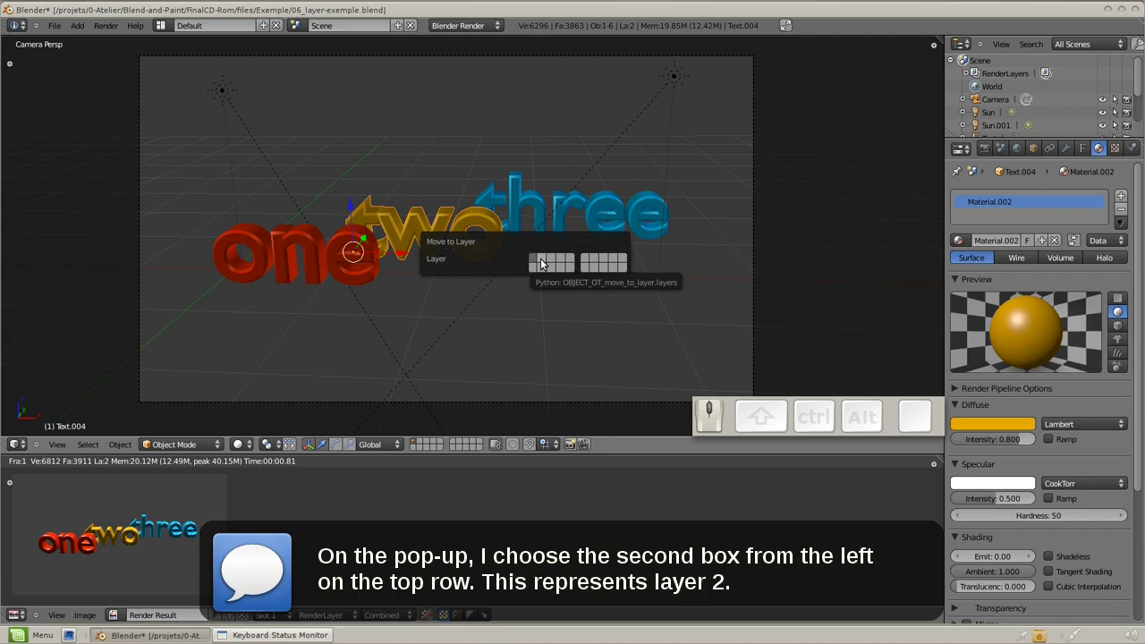
pyautogui.click(548, 263)
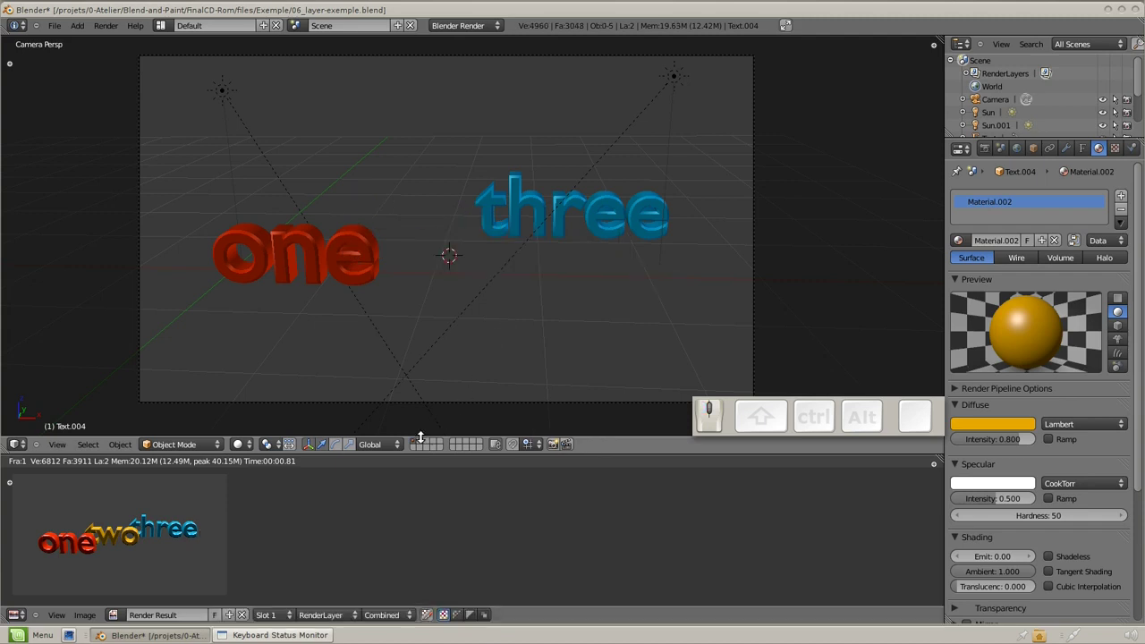
pyautogui.click(423, 446)
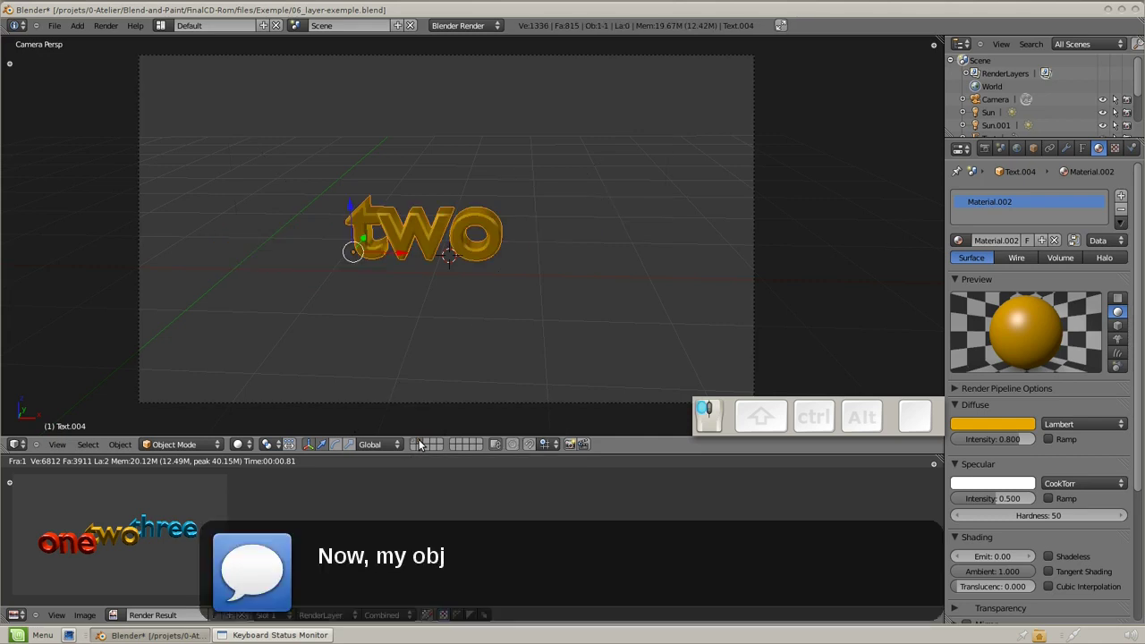
pyautogui.click(418, 447)
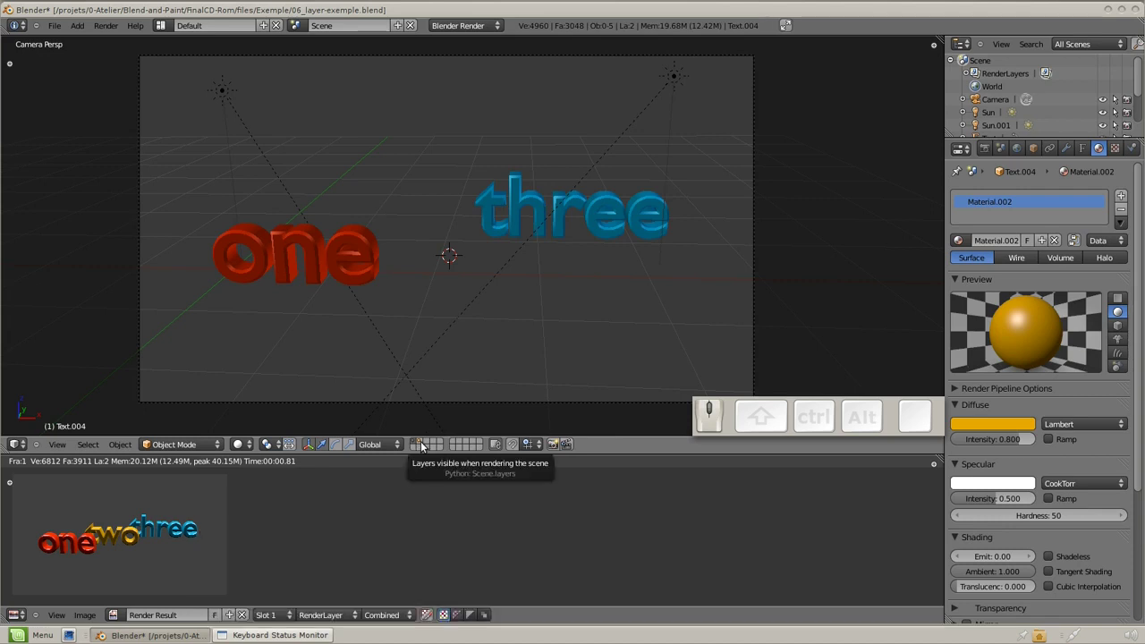
pyautogui.click(425, 448)
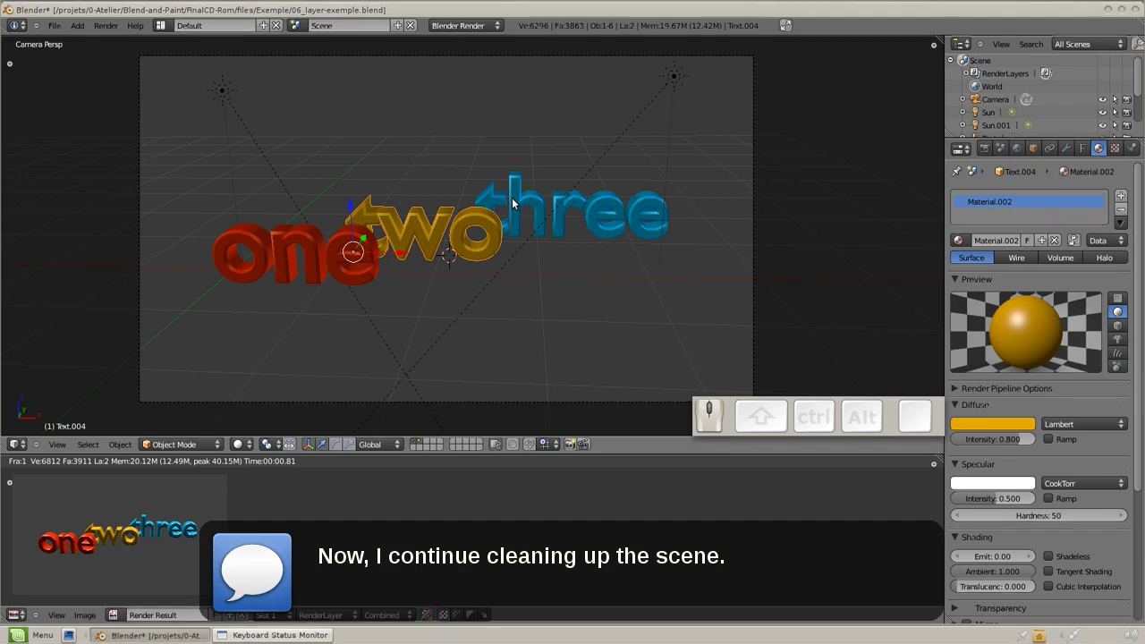
# Move 'three' and the camera off the first layer onto other layers.
pyautogui.rightClick(515, 202)
pyautogui.press('m')
pyautogui.click(641, 229)
pyautogui.rightClick(676, 78)
pyautogui.rightClick(231, 94)
pyautogui.rightClick(761, 76)
pyautogui.press('m')
pyautogui.click(566, 390)
# Show all layers together, then load spaceship-scene_layerbefore.blend via File > Open.
pyautogui.click(417, 451)
pyautogui.doubleClick(431, 445)
pyautogui.click(419, 445)
pyautogui.click(256, 27)
pyautogui.click(256, 27)
pyautogui.click(256, 27)
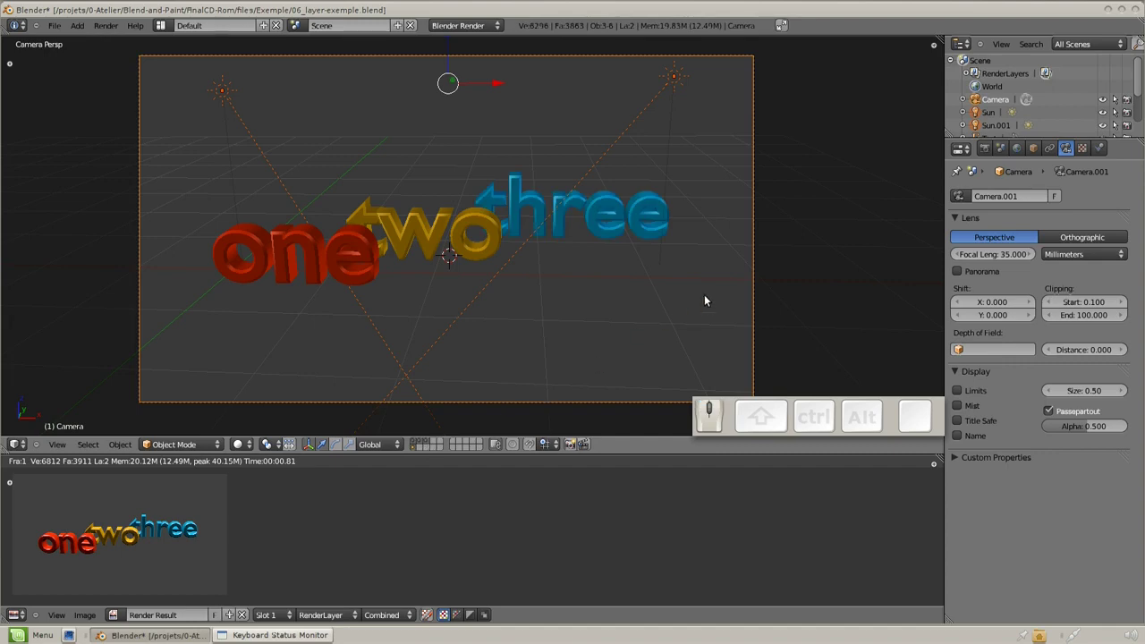
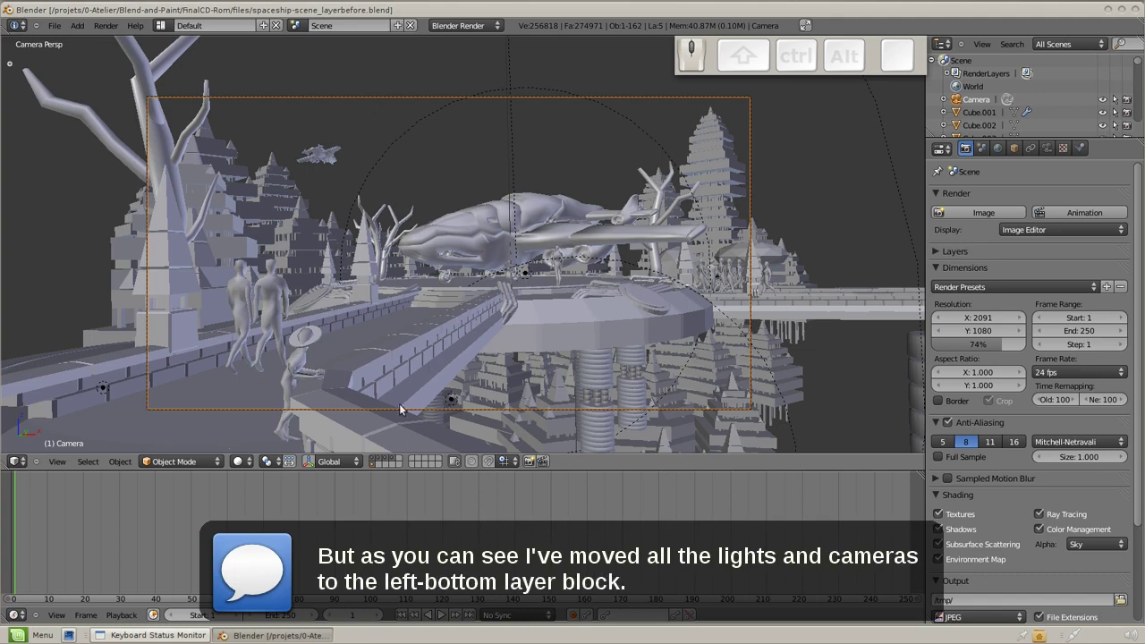
pyautogui.click(375, 471)
pyautogui.scroll(-3)
pyautogui.rightClick(479, 98)
pyautogui.rightClick(489, 260)
pyautogui.rightClick(569, 198)
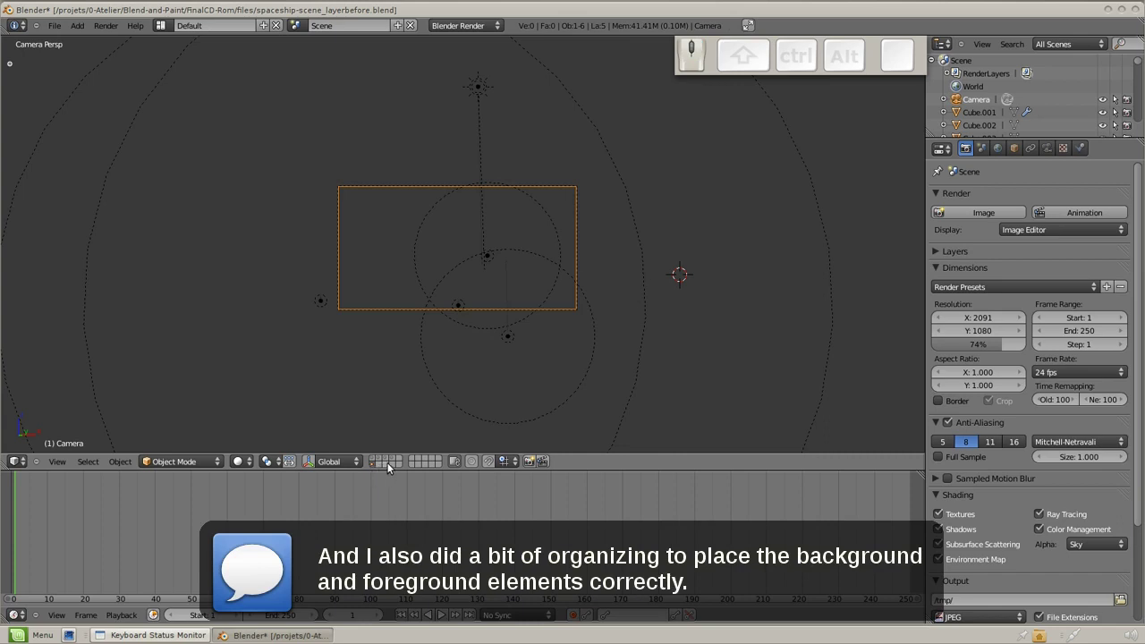
pyautogui.click(396, 465)
pyautogui.middleClick(580, 286)
pyautogui.scroll(3)
pyautogui.scroll(-3)
pyautogui.press('a')
pyautogui.scroll(3)
pyautogui.press('a')
pyautogui.click(392, 461)
pyautogui.press('a')
pyautogui.press('a')
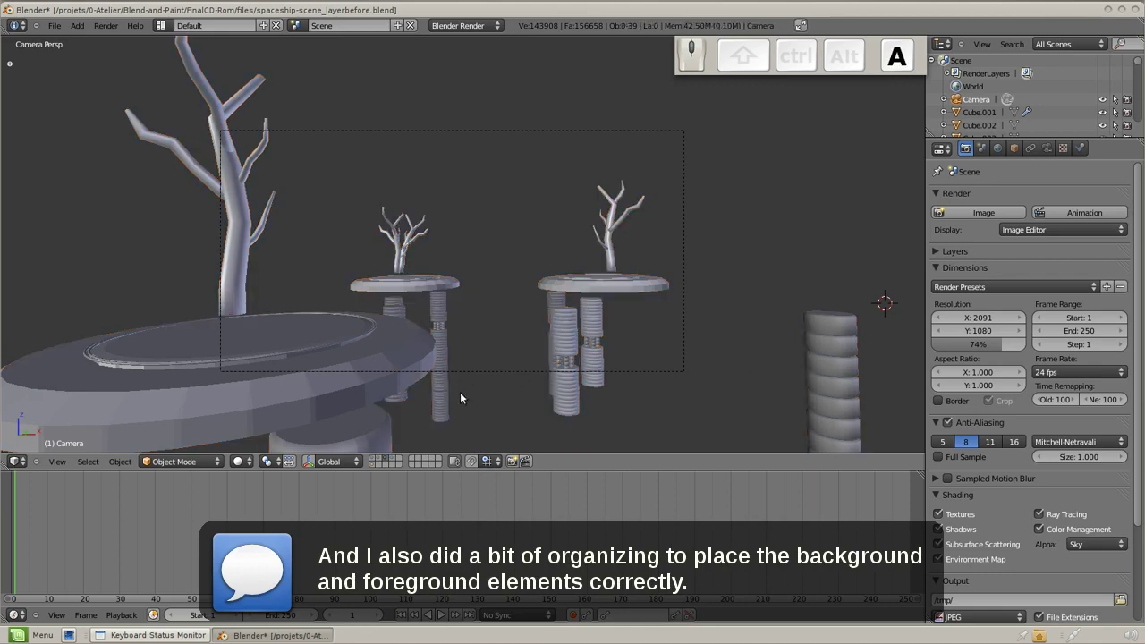
pyautogui.click(384, 461)
pyautogui.press('a')
pyautogui.press('a')
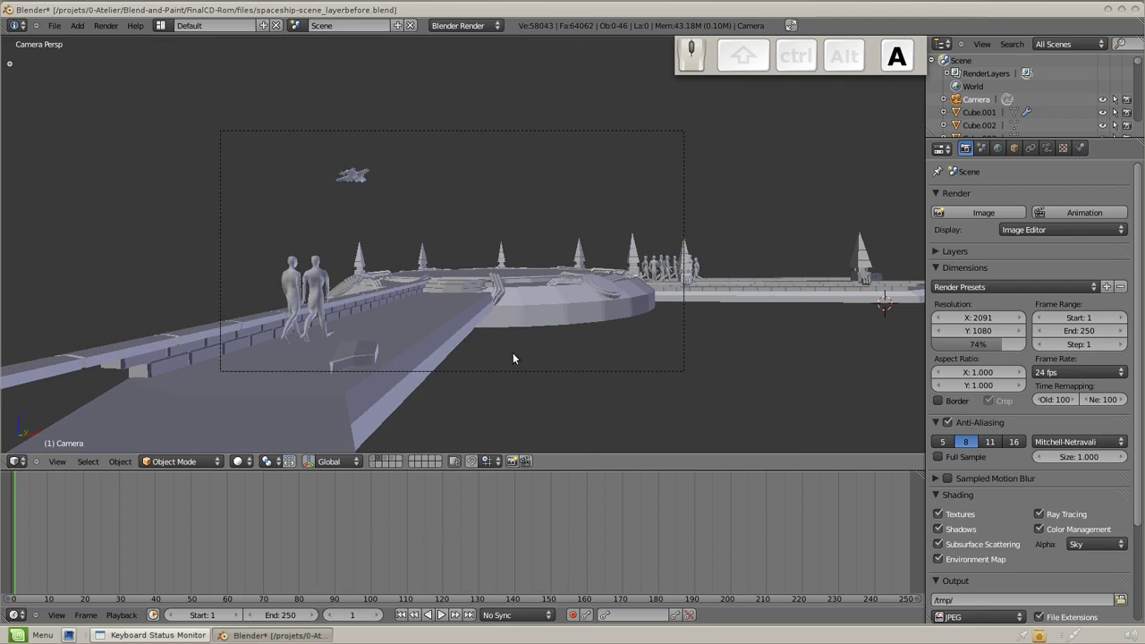
pyautogui.click(379, 462)
pyautogui.press('a')
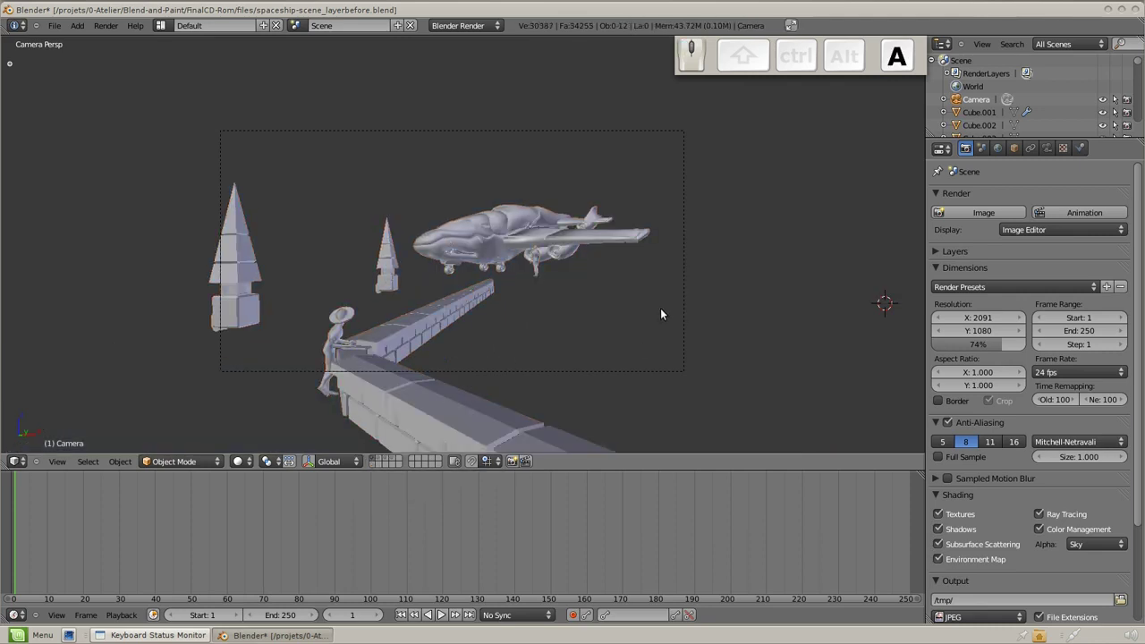
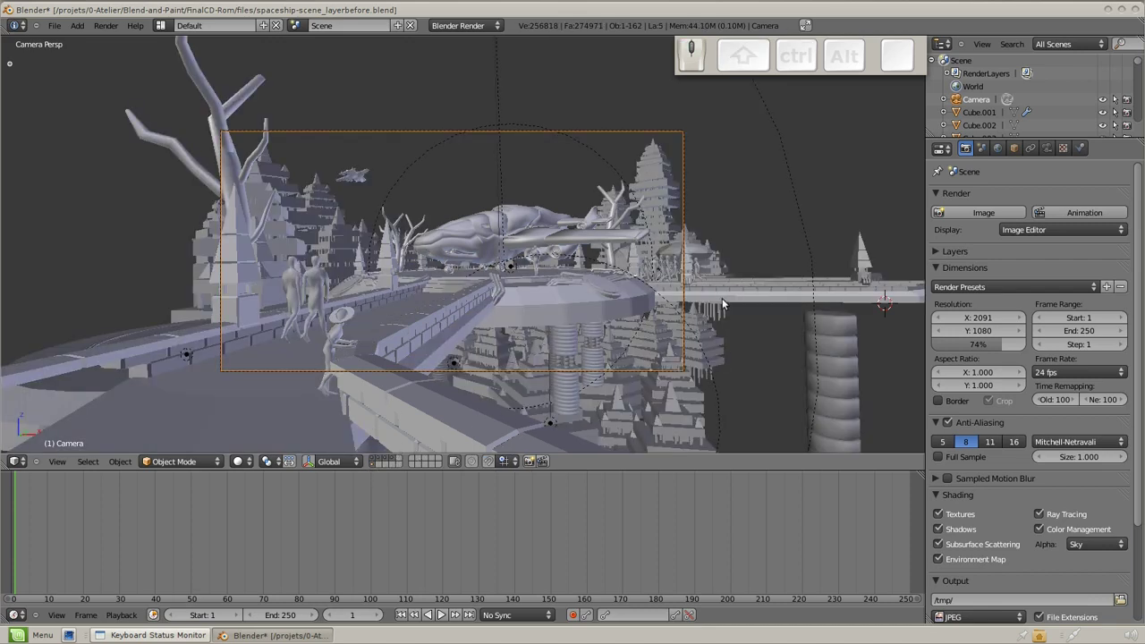
pyautogui.middleClick(729, 303)
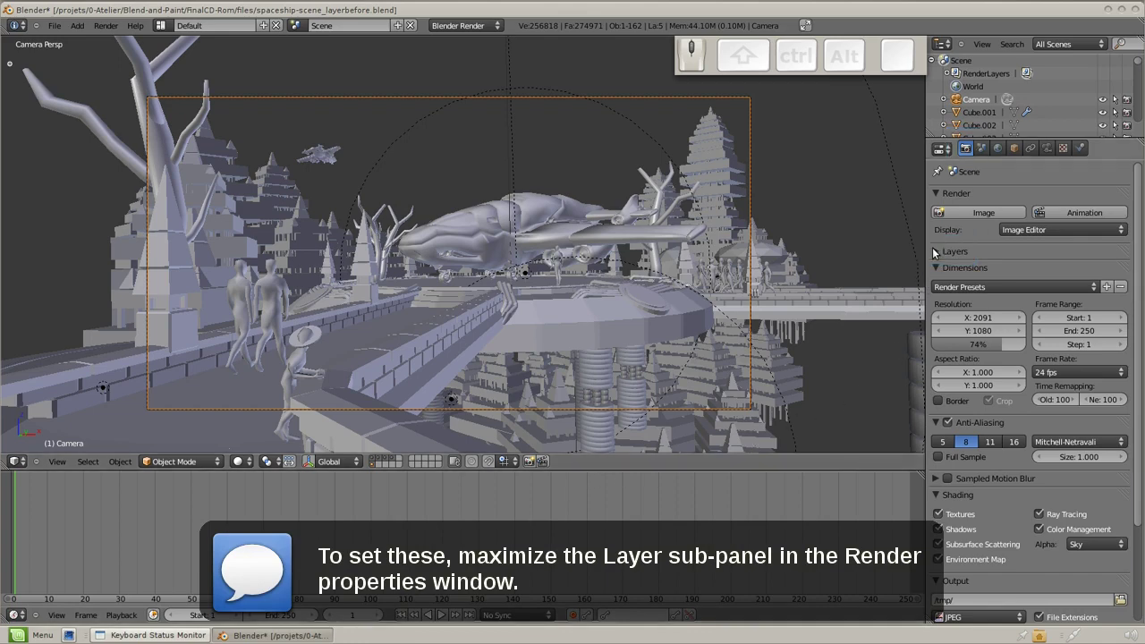
# Rename the render layer to Background-Building in the Layer panel.
pyautogui.click(935, 252)
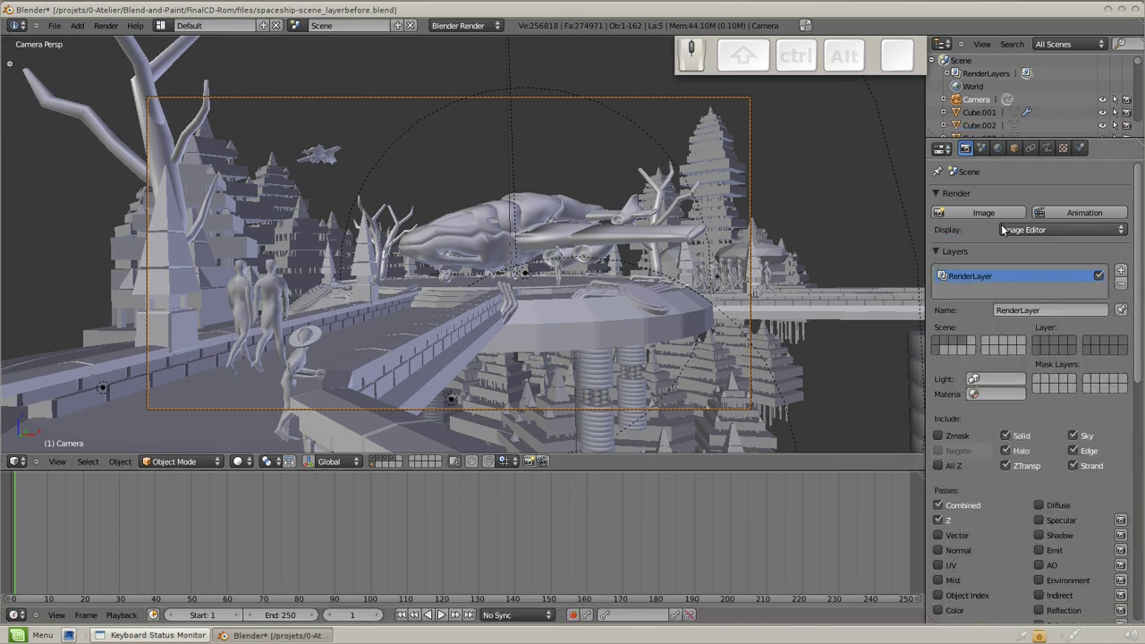
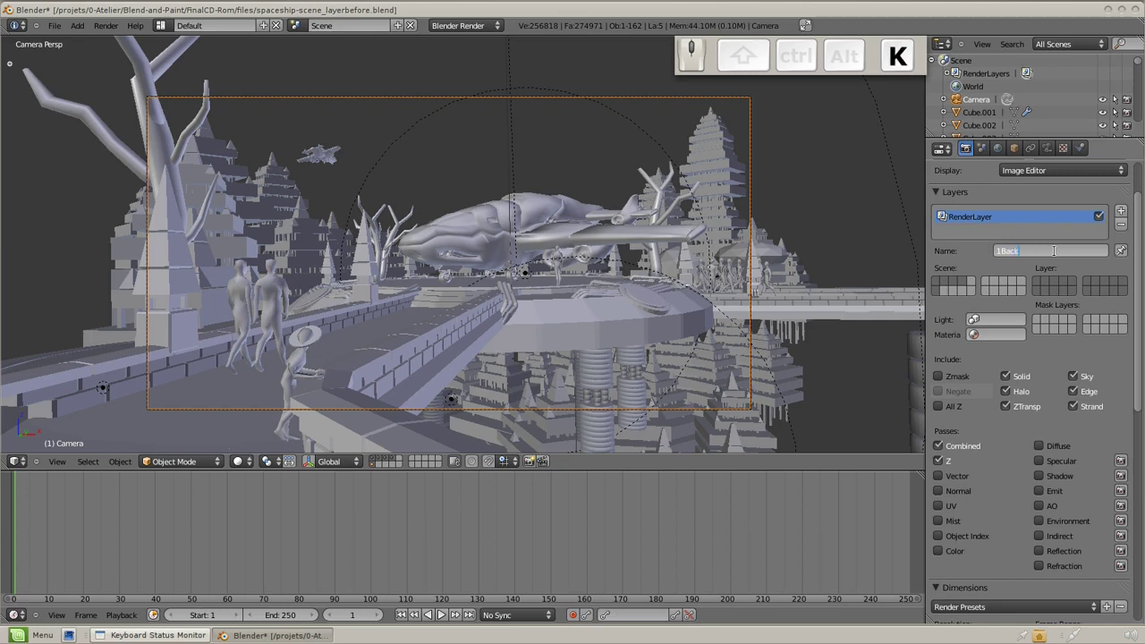
pyautogui.press('KP_Subtract')
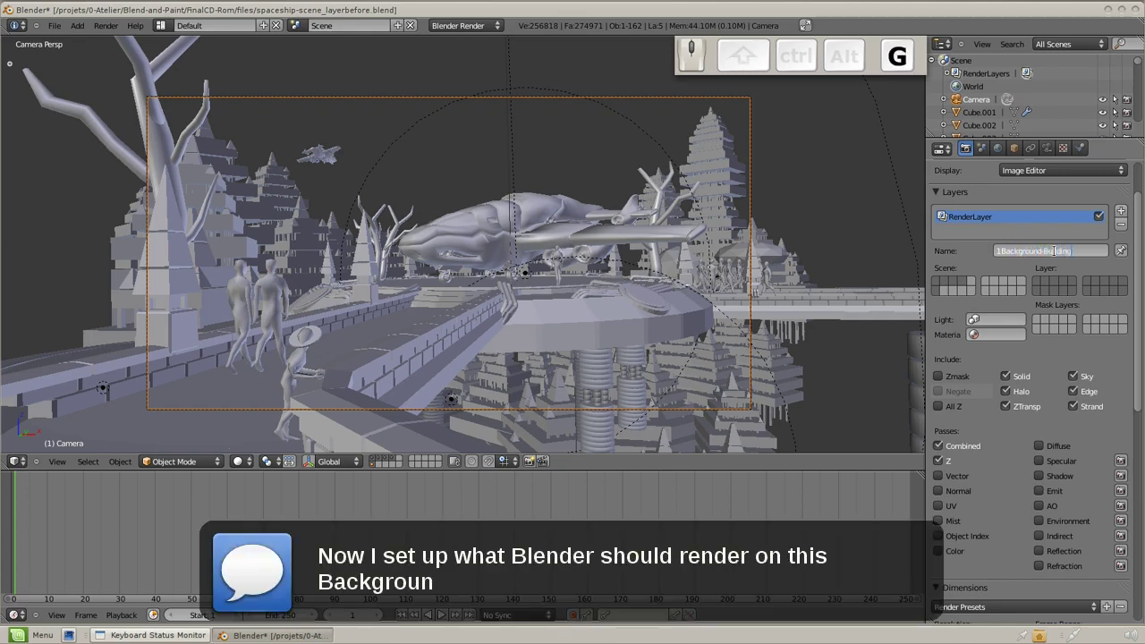
pyautogui.press('KP_Enter')
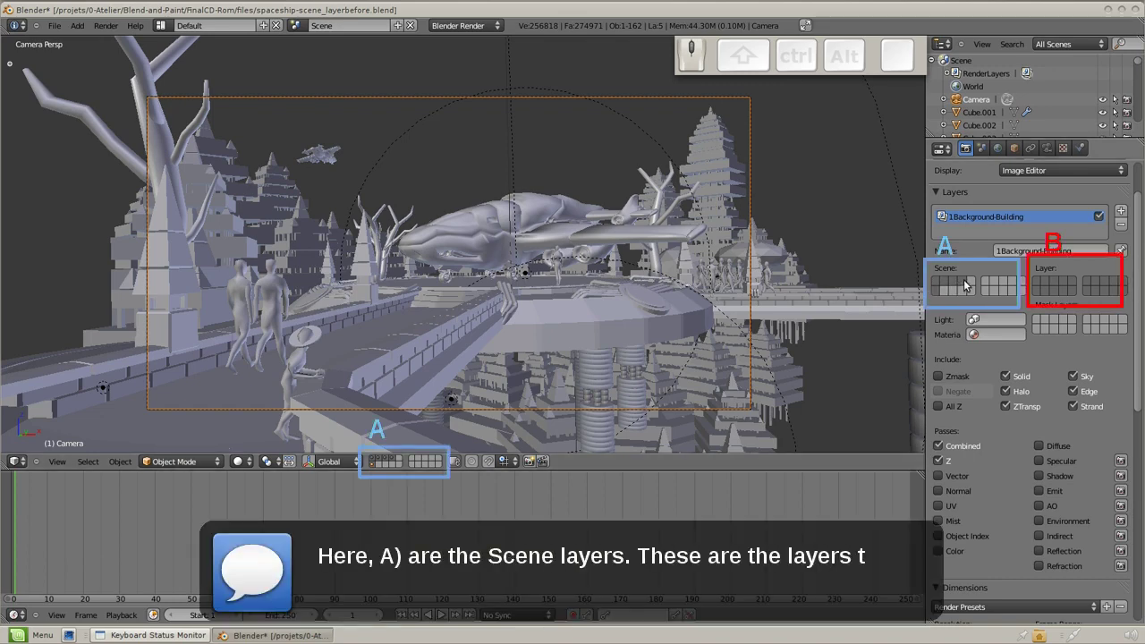
# Choose the scene layers the Background-Building render layer renders in its Layer grid.
pyautogui.click(970, 286)
pyautogui.moveTo(959, 287); pyautogui.dragTo(938, 291)
pyautogui.moveTo(939, 286); pyautogui.dragTo(944, 282)
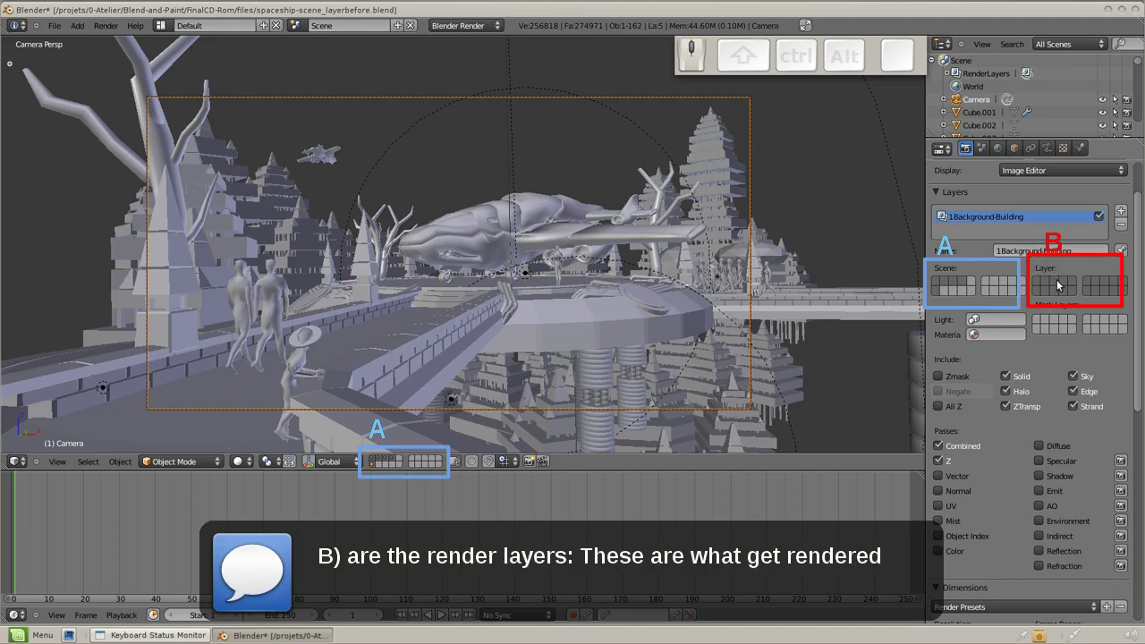
pyautogui.click(1067, 287)
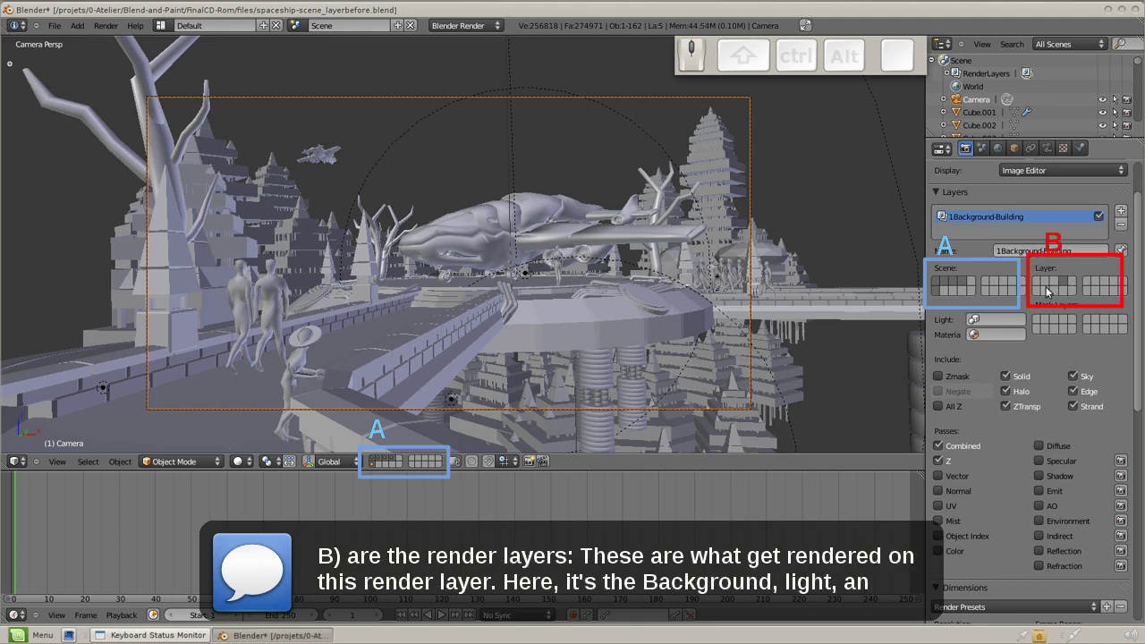
pyautogui.click(1041, 297)
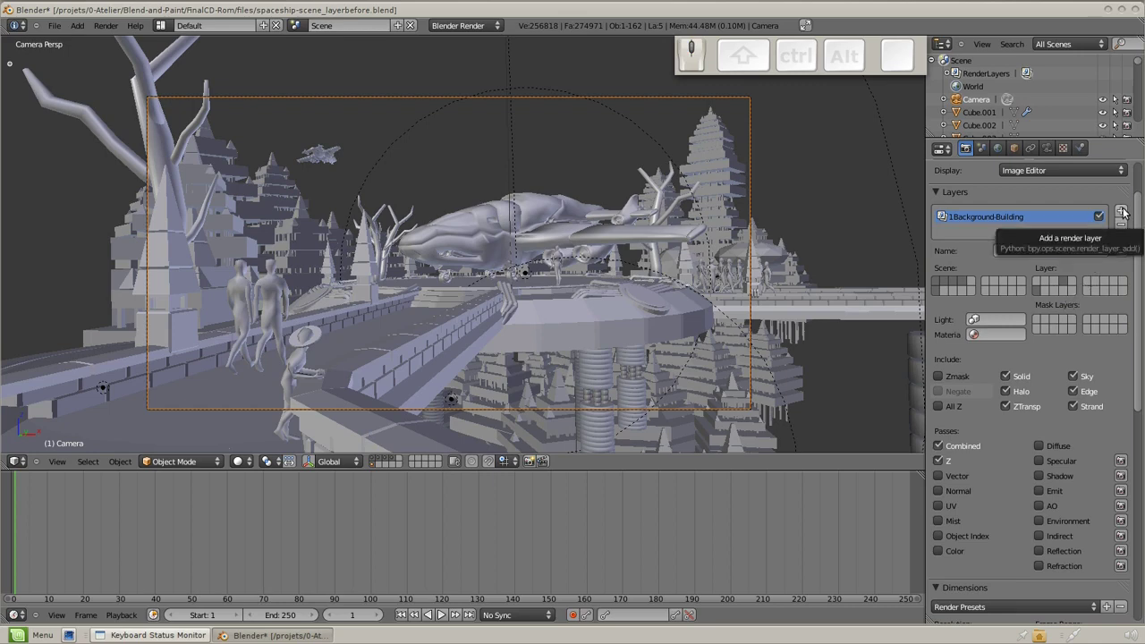
# Add render layer 2, rename it and set which scene layers it renders.
pyautogui.click(1130, 214)
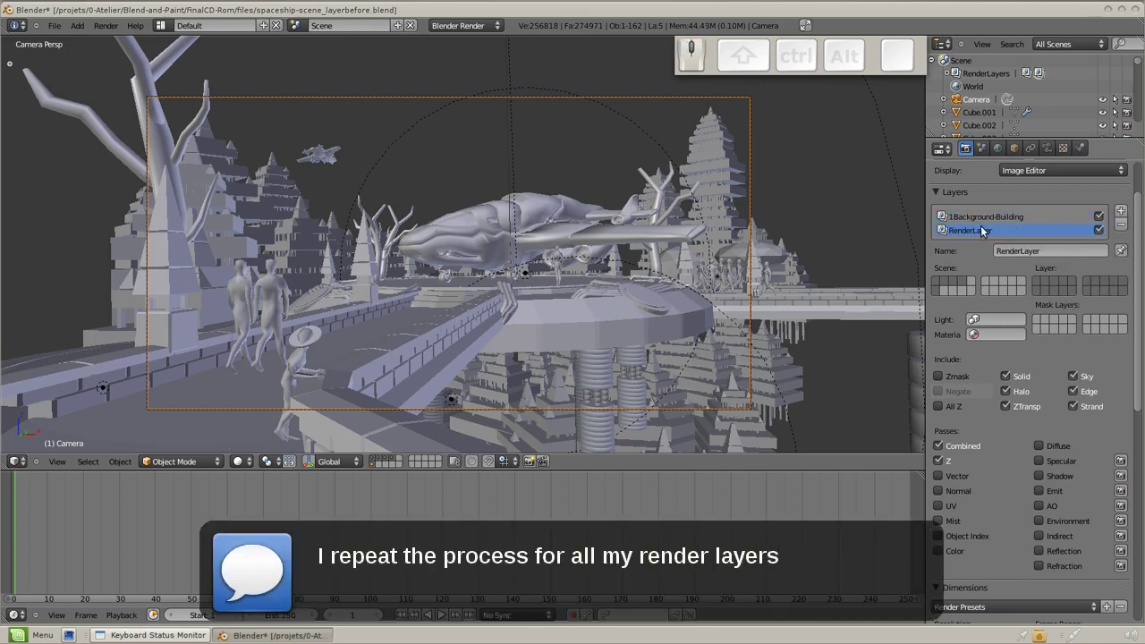
pyautogui.click(1051, 257)
pyautogui.press('BackSpace')
pyautogui.press('KP_2')
pyautogui.press('KP_Subtract')
pyautogui.press('KP_Subtract')
pyautogui.press('shift+Return')
pyautogui.click(1054, 286)
pyautogui.click(1041, 298)
# Add render layer 3, rename it and set its scene layer.
pyautogui.click(1125, 211)
pyautogui.click(969, 243)
pyautogui.press('KP_3')
pyautogui.press('KP_Subtract')
pyautogui.press('Return')
pyautogui.click(1051, 300)
# Add render layer 4, rename it and set its scene layer.
pyautogui.click(1123, 212)
pyautogui.click(975, 266)
pyautogui.click(1024, 282)
pyautogui.press('KP_4')
pyautogui.press('KP_Subtract')
pyautogui.press('BackSpace')
pyautogui.press('shift+KP_Enter')
pyautogui.click(1108, 279)
# Add render layer 5 for the sky rendering only the camera-and-lights layer, then return to Background-Building.
pyautogui.click(1125, 215)
pyautogui.click(1045, 298)
pyautogui.press('KP_5')
pyautogui.press('KP_Subtract')
pyautogui.press('KP_Enter')
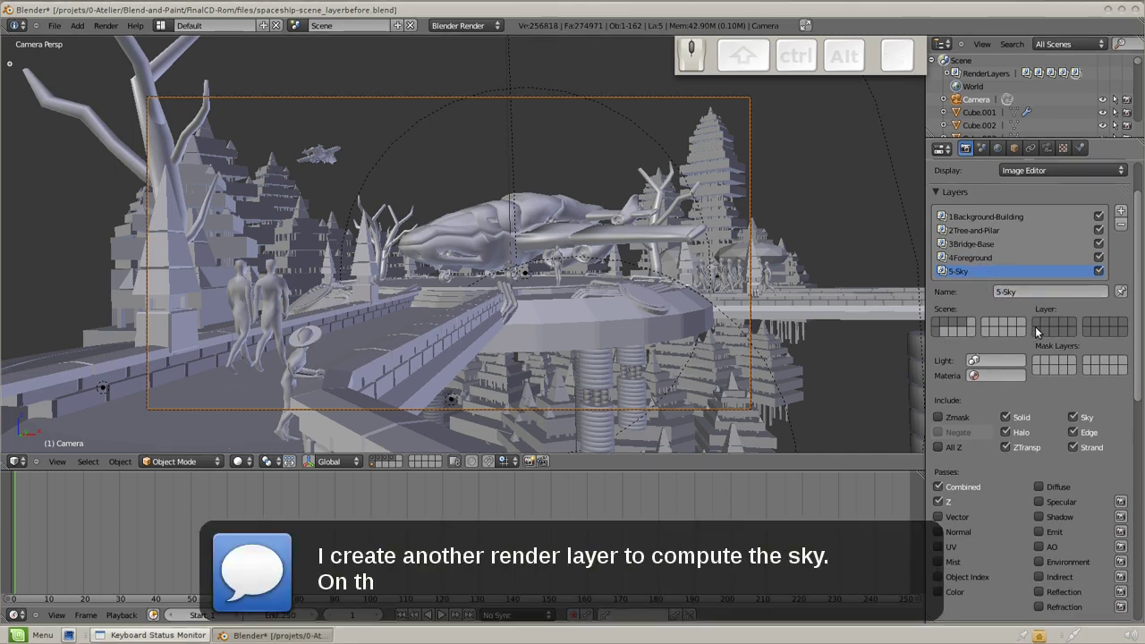
pyautogui.click(1041, 334)
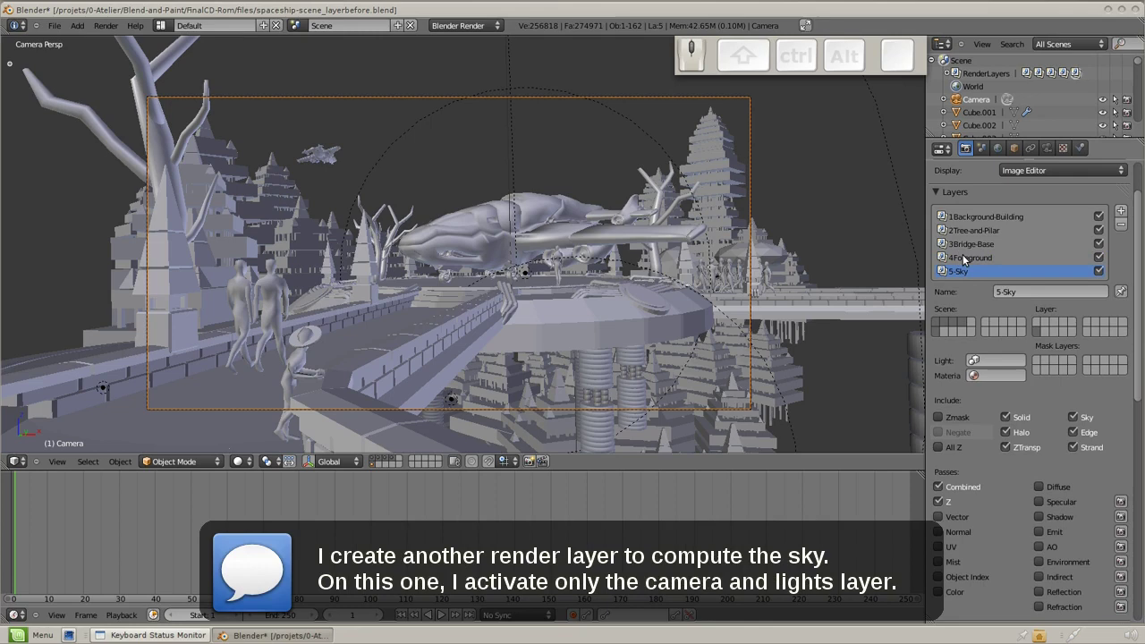
pyautogui.click(967, 261)
pyautogui.click(967, 251)
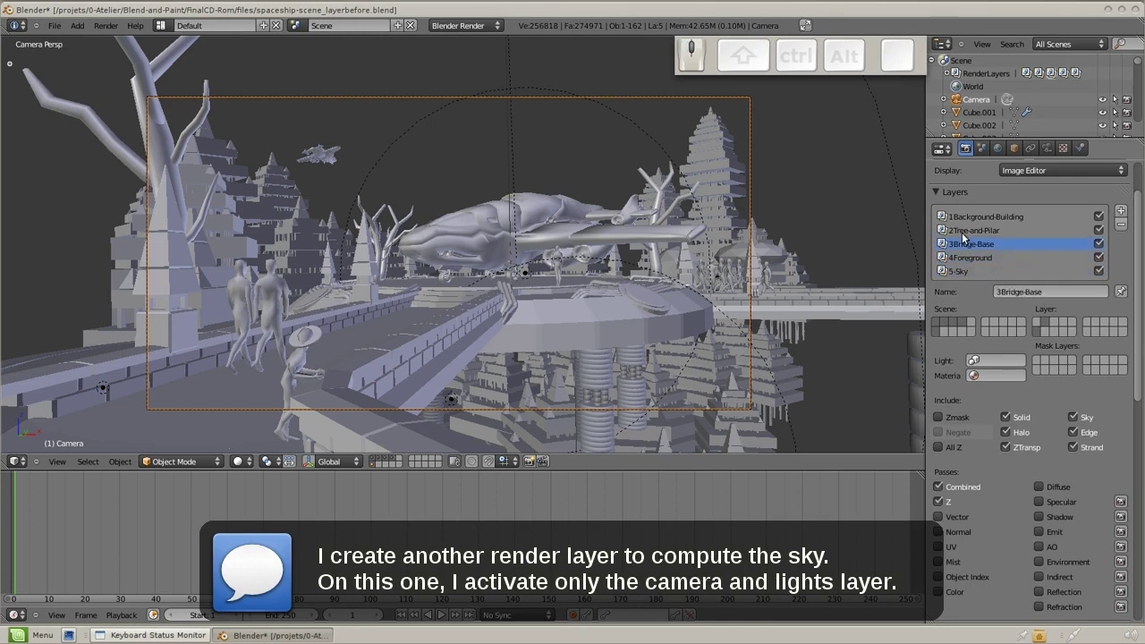
pyautogui.click(969, 235)
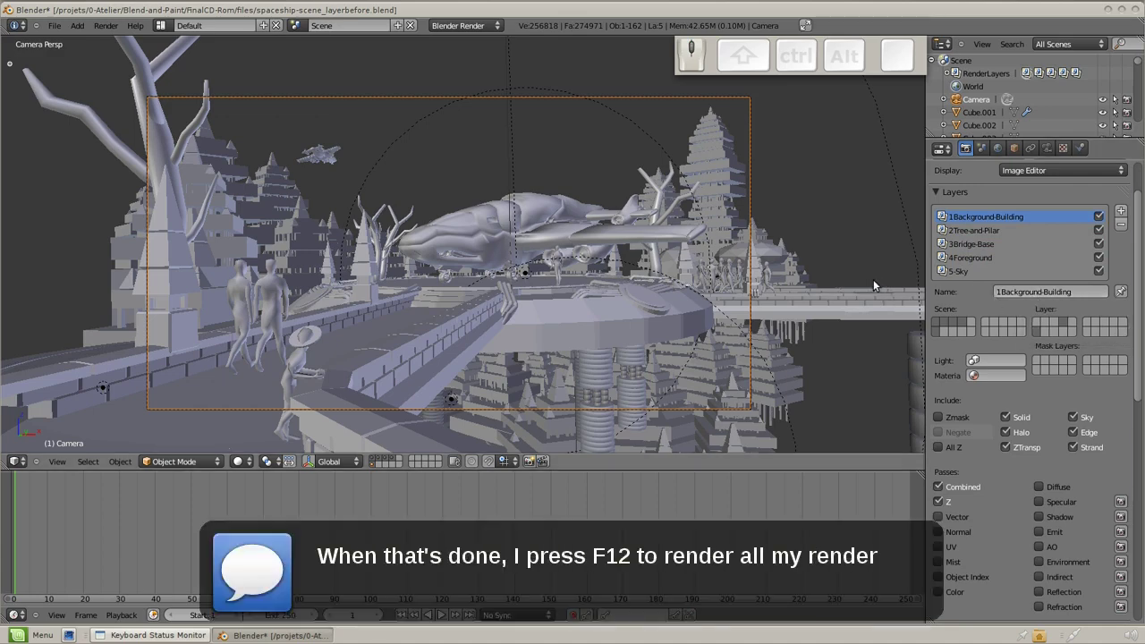
pyautogui.press('F12')
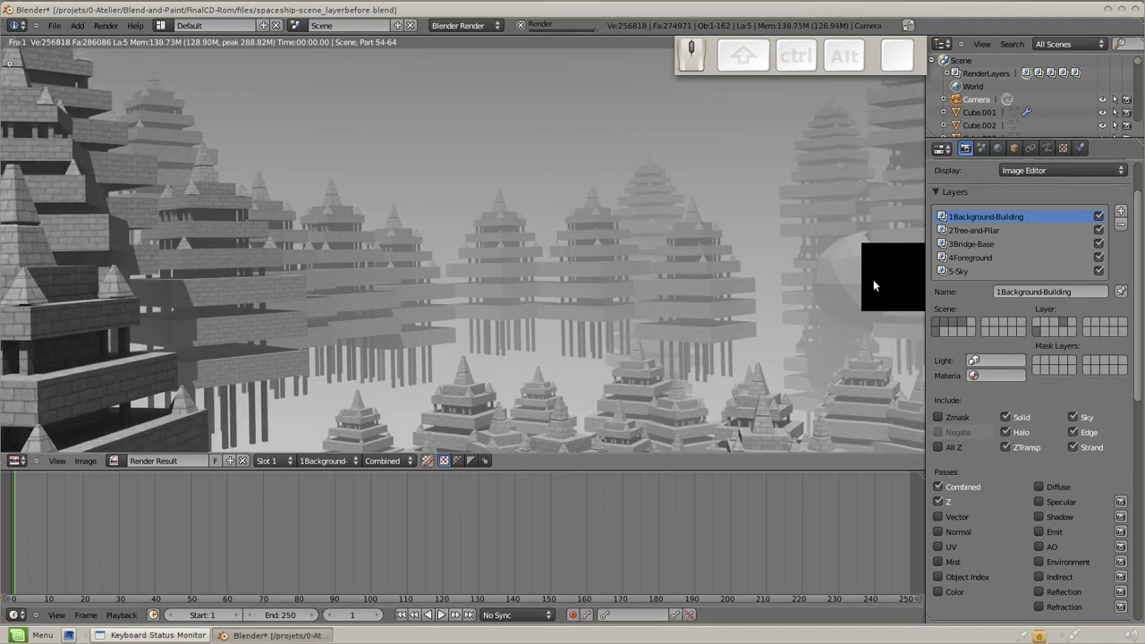
pyautogui.scroll(-3)
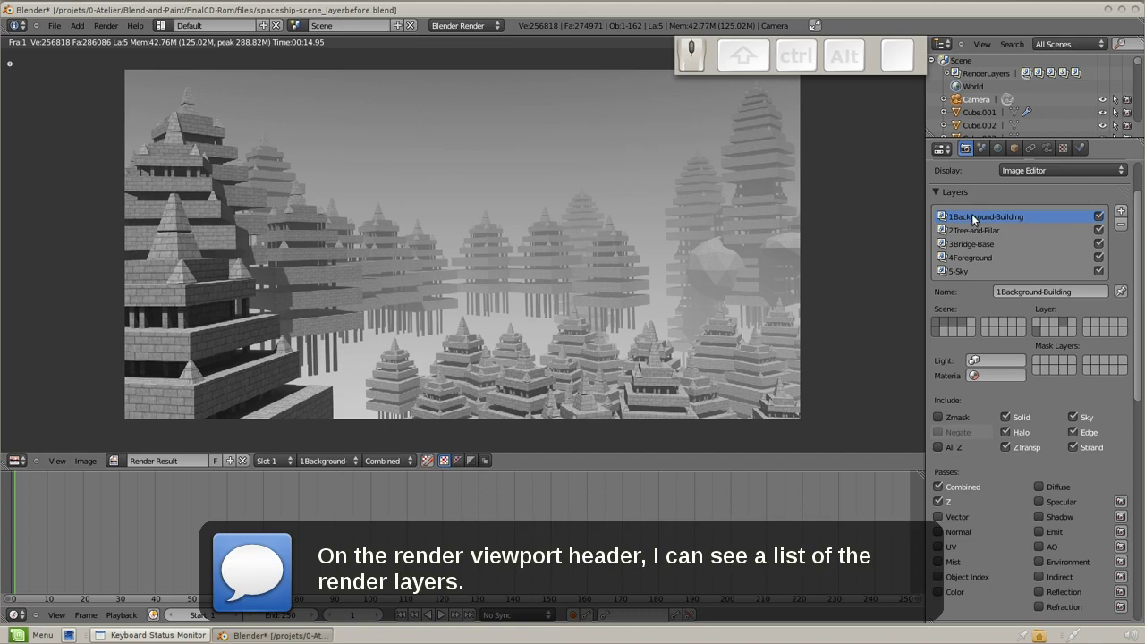
pyautogui.moveTo(360, 465); pyautogui.dragTo(350, 412)
pyautogui.moveTo(347, 465); pyautogui.dragTo(345, 425)
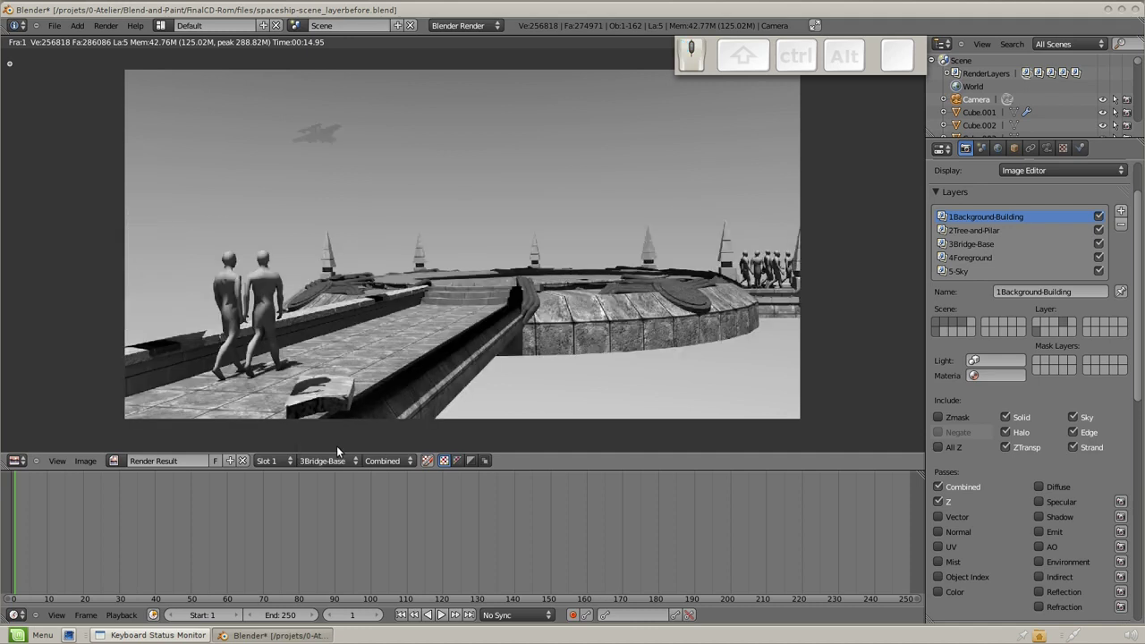
pyautogui.moveTo(340, 464); pyautogui.dragTo(341, 438)
pyautogui.moveTo(346, 469); pyautogui.dragTo(344, 456)
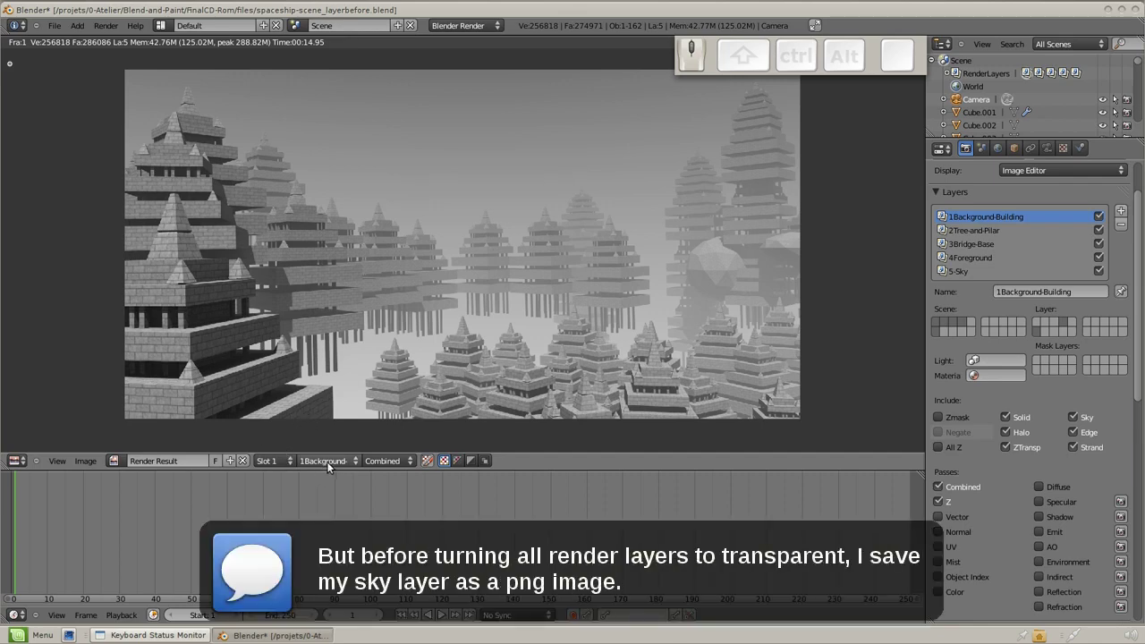
# Save the 5-Sky render layer's image as a PNG file in the files folder.
pyautogui.moveTo(340, 464); pyautogui.dragTo(344, 395)
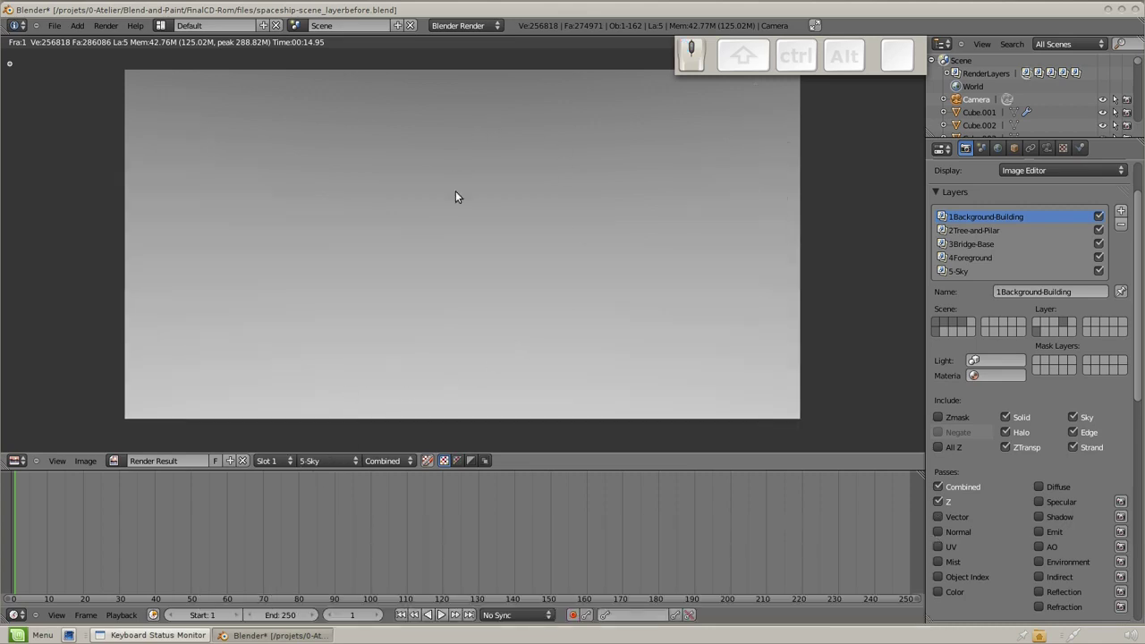
pyautogui.click(94, 465)
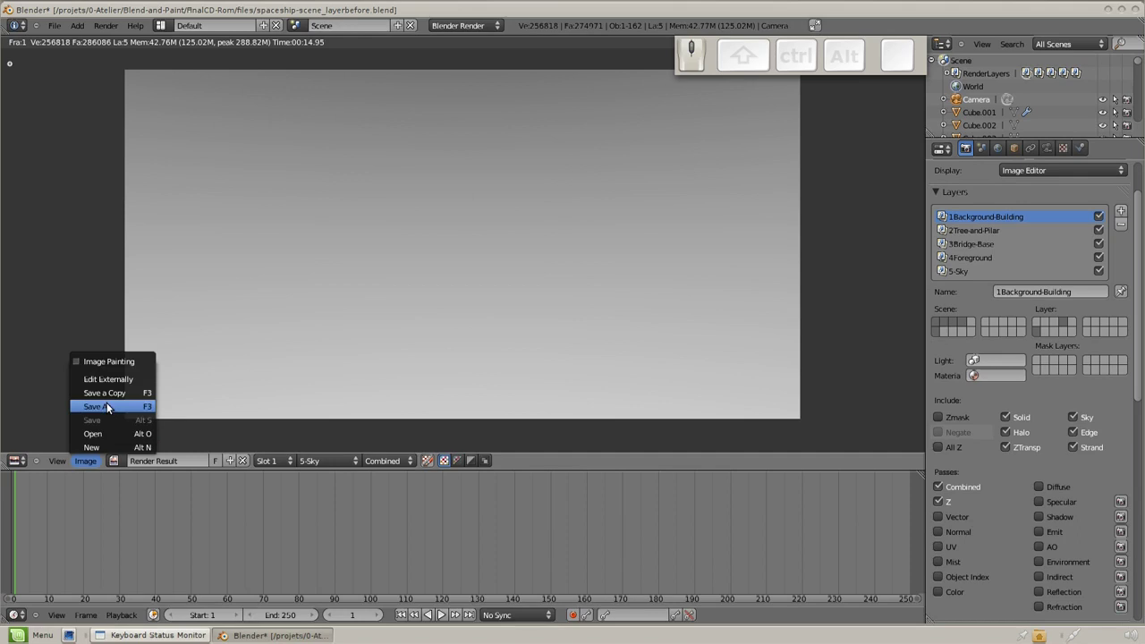
pyautogui.click(110, 408)
pyautogui.click(186, 129)
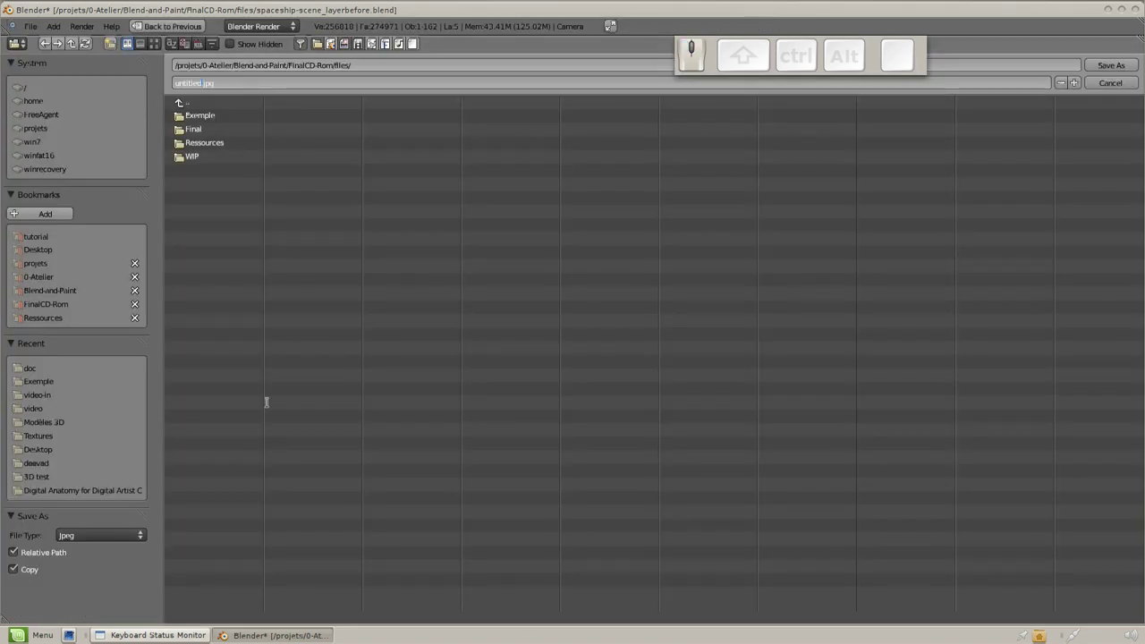
pyautogui.click(185, 130)
pyautogui.click(185, 130)
pyautogui.click(185, 130)
pyautogui.press('Left')
pyautogui.press('BackSpace')
pyautogui.press('KP_5')
pyautogui.press('BackSpace')
pyautogui.press('KP_0')
pyautogui.click(185, 130)
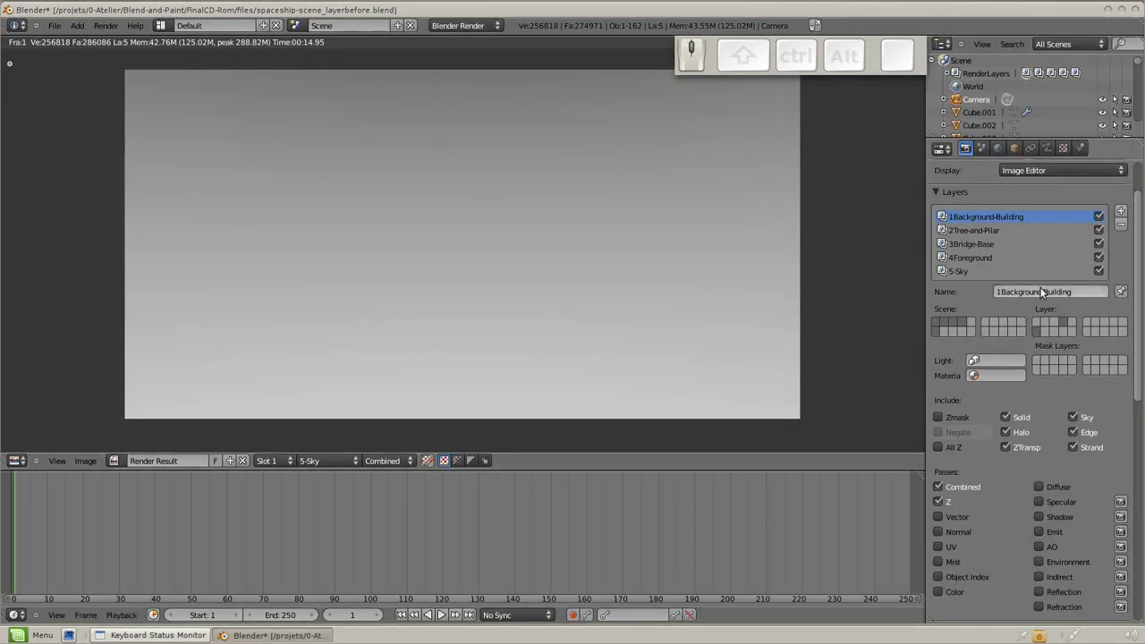
# Set render output to RGBA with premultiplied alpha, then return to the render layer settings.
pyautogui.click(935, 194)
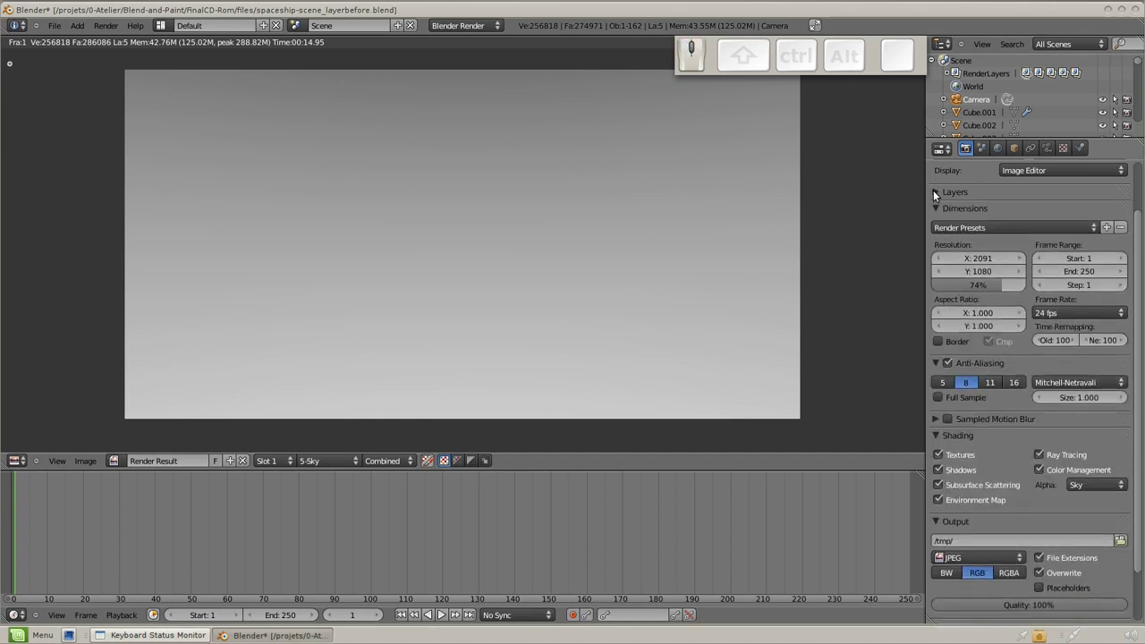
pyautogui.moveTo(1095, 489); pyautogui.dragTo(1094, 478)
pyautogui.scroll(-3)
pyautogui.moveTo(1006, 533); pyautogui.dragTo(1067, 418)
pyautogui.scroll(-3)
pyautogui.click(1014, 524)
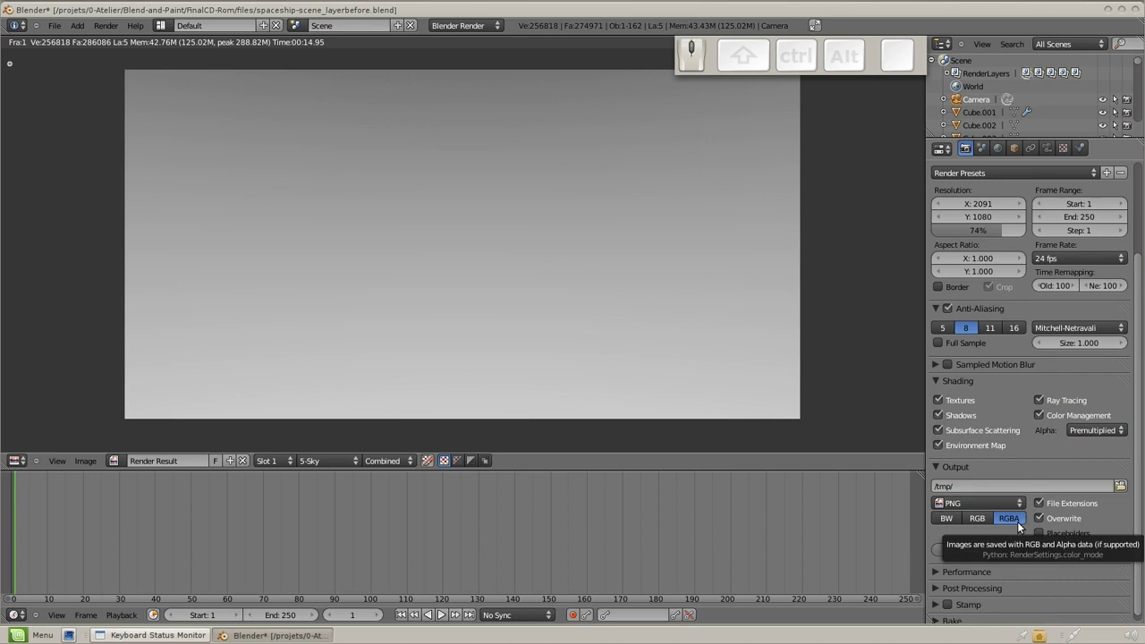
pyautogui.scroll(-3)
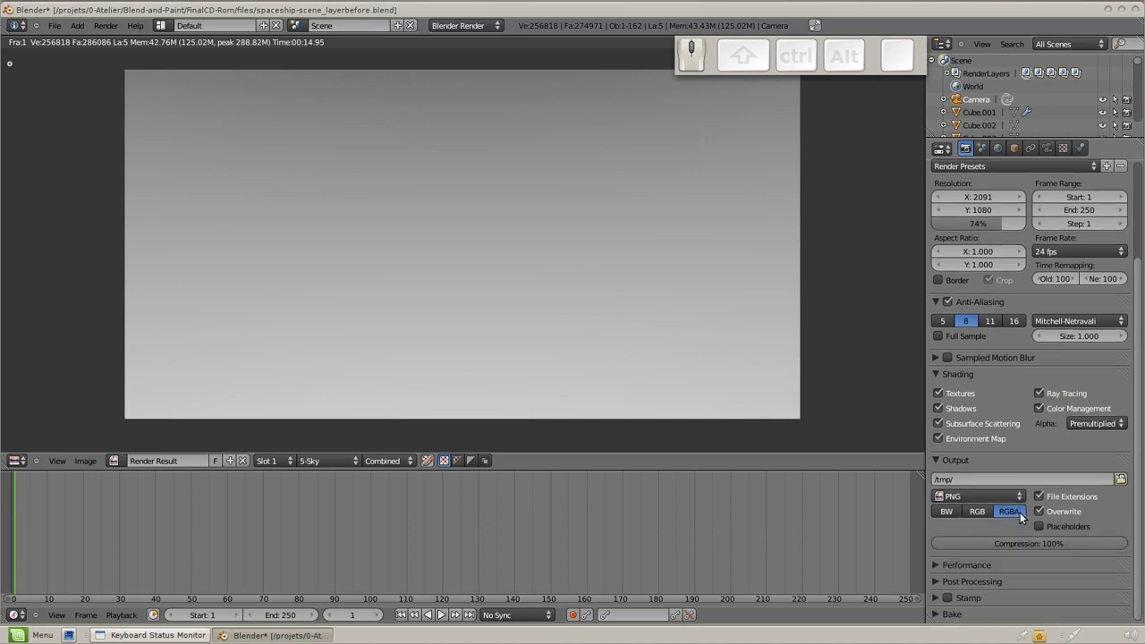
pyautogui.scroll(3)
pyautogui.click(936, 271)
pyautogui.click(945, 253)
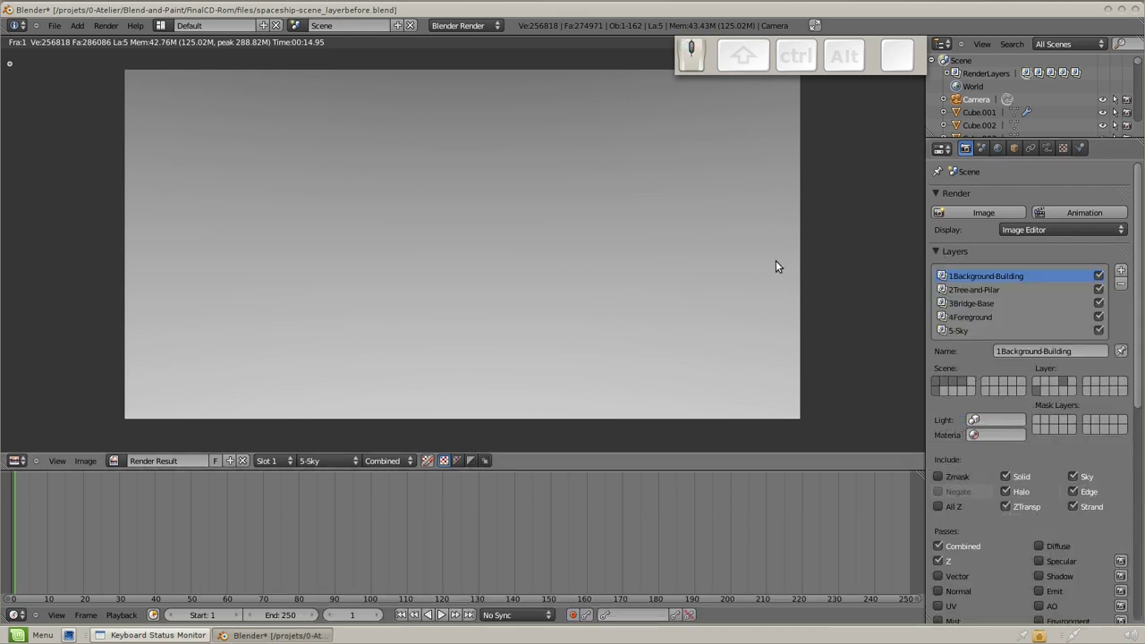
# Render again with F12 and view the Background layer with transparent areas displayed.
pyautogui.press('F12')
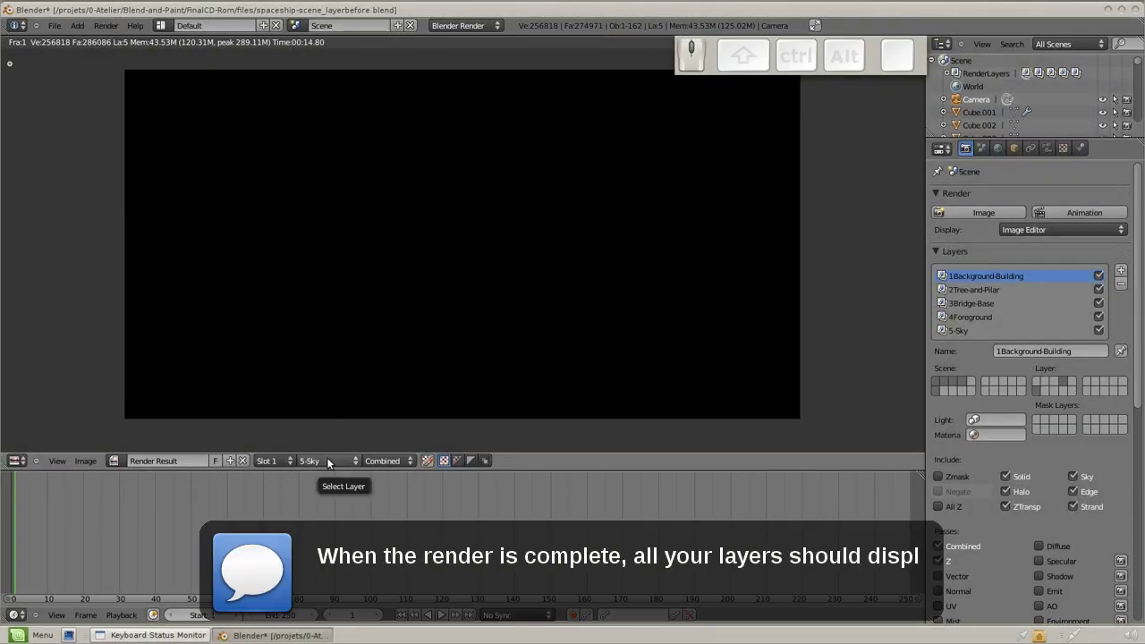
pyautogui.moveTo(349, 461); pyautogui.dragTo(366, 432)
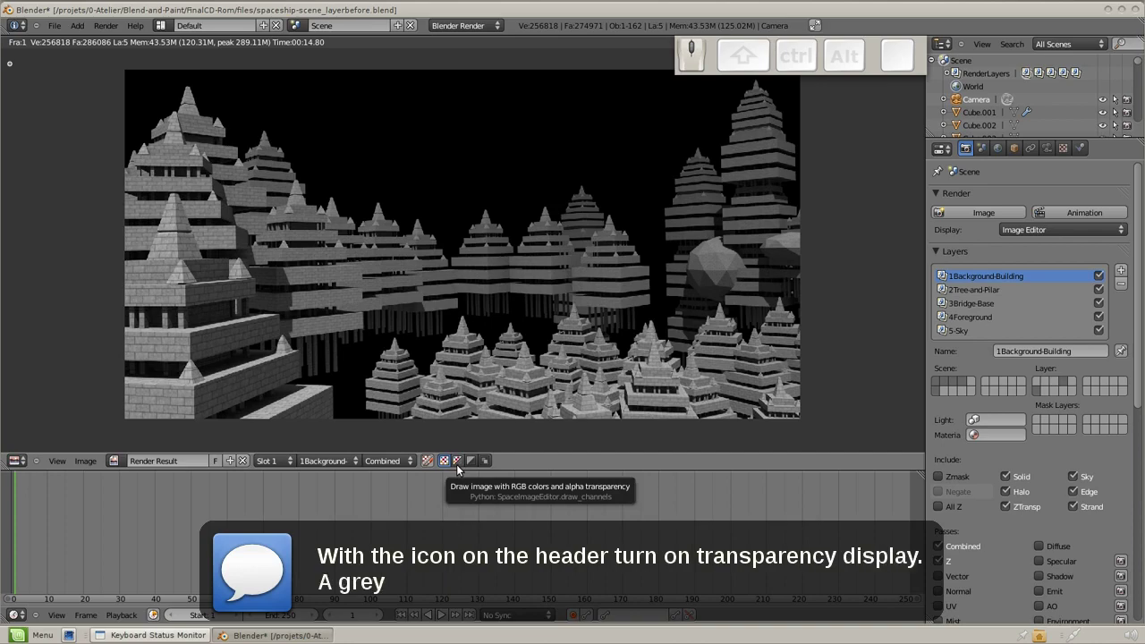
pyautogui.click(463, 465)
pyautogui.middleClick(464, 466)
pyautogui.scroll(3)
pyautogui.scroll(-3)
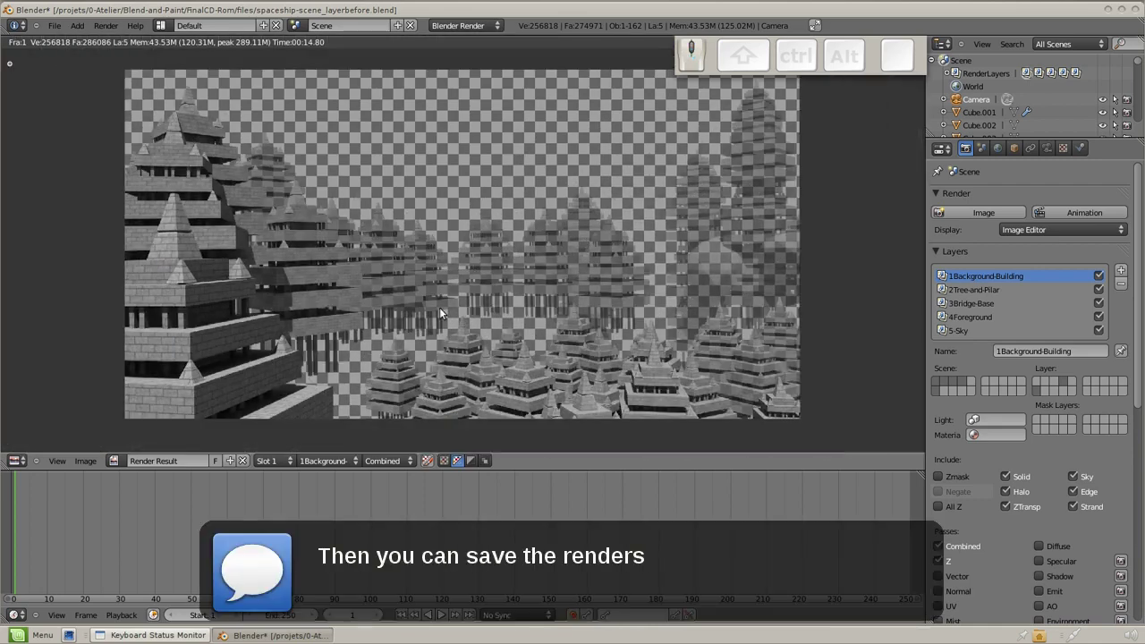
# Save the layer renders as their own PNGs, such as 1Background-Building.png, then open the files folder.
pyautogui.click(95, 461)
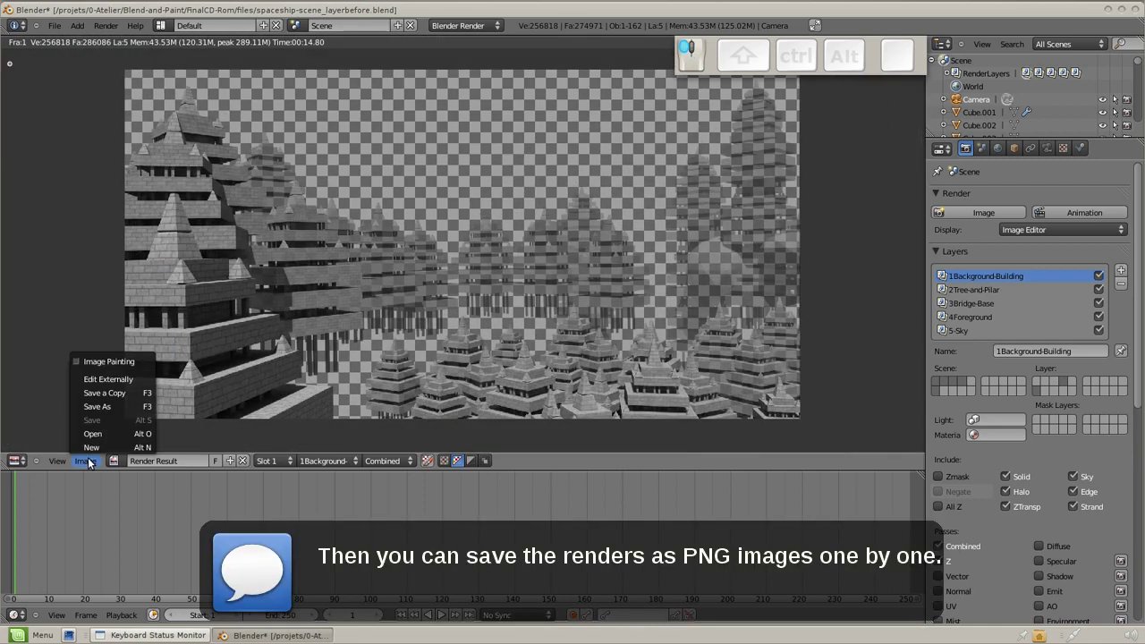
pyautogui.click(118, 412)
pyautogui.moveTo(185, 143); pyautogui.dragTo(185, 143)
pyautogui.press('Delete')
pyautogui.press('BackSpace')
pyautogui.press('KP_1')
pyautogui.press('KP_Subtract')
pyautogui.press('KP_Enter')
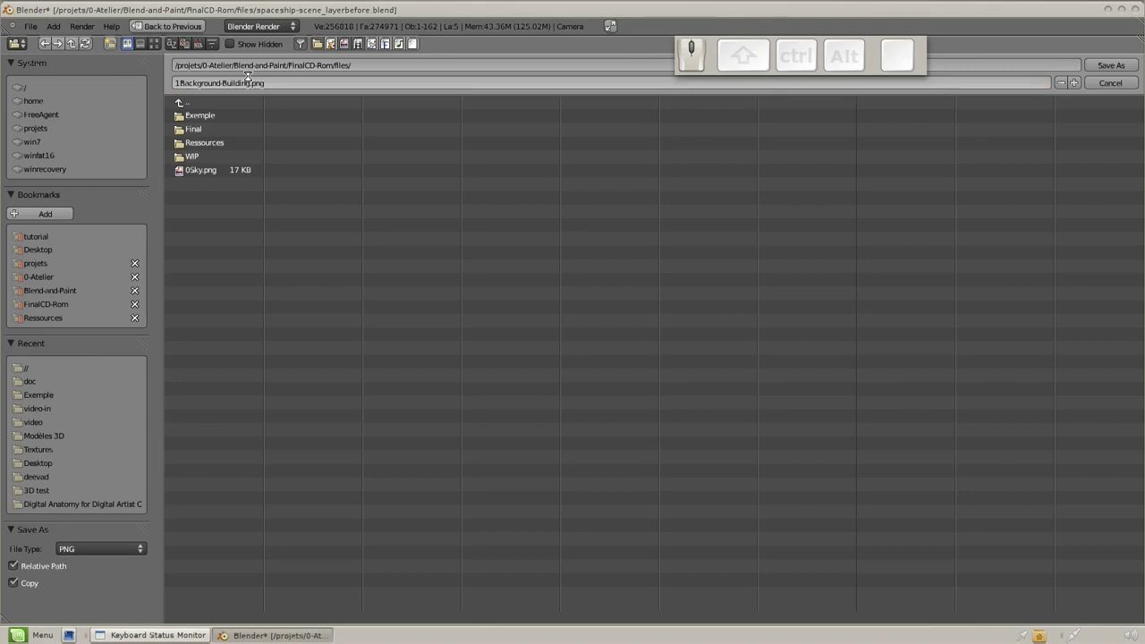
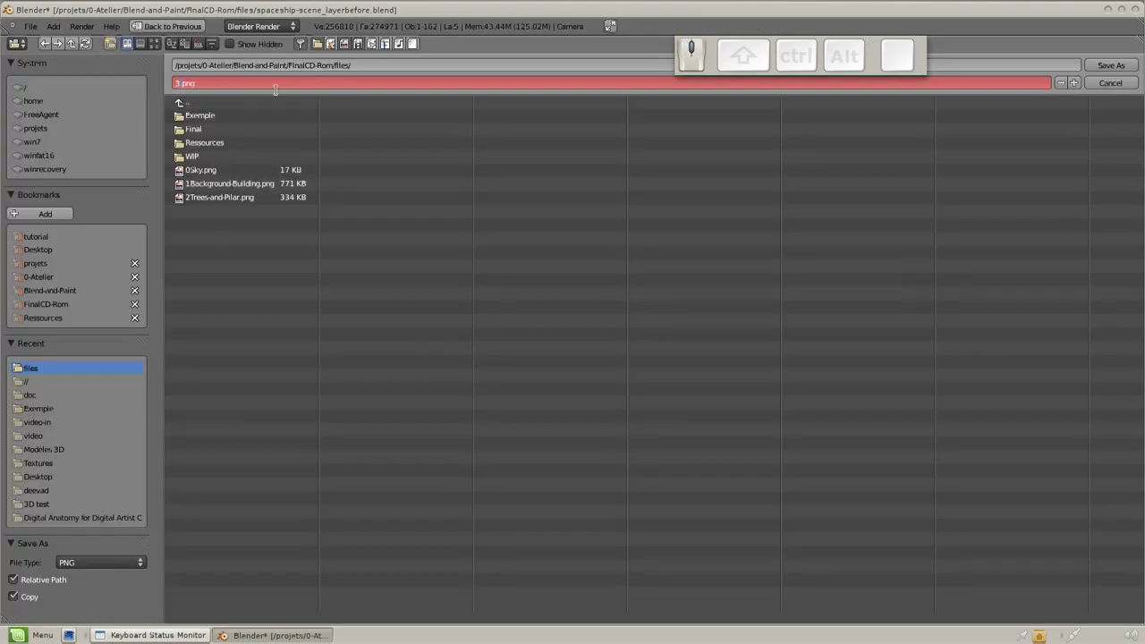
pyautogui.click(1128, 65)
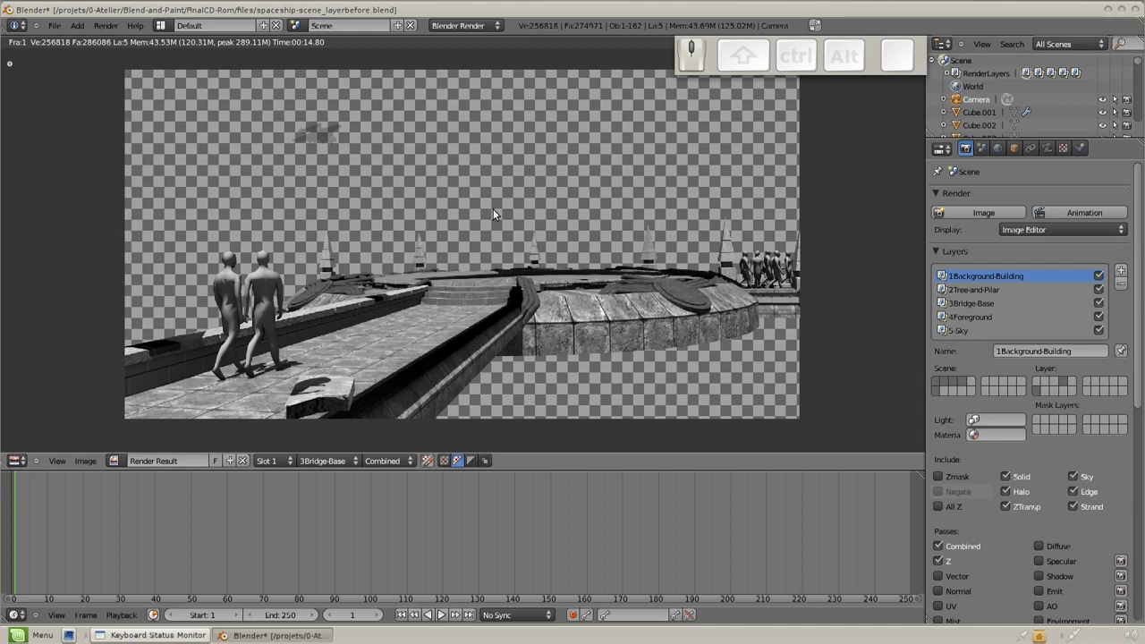
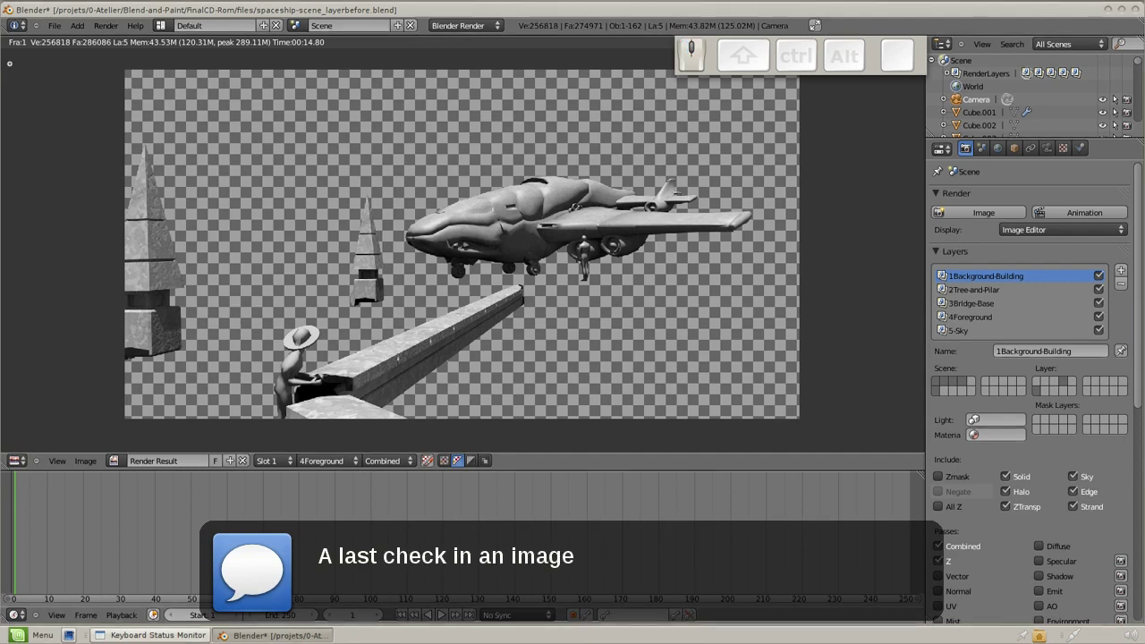
pyautogui.click(520, 287)
# Review the saved layer PNGs in gThumb for transparency, then close the viewer and folder.
pyautogui.click(521, 287)
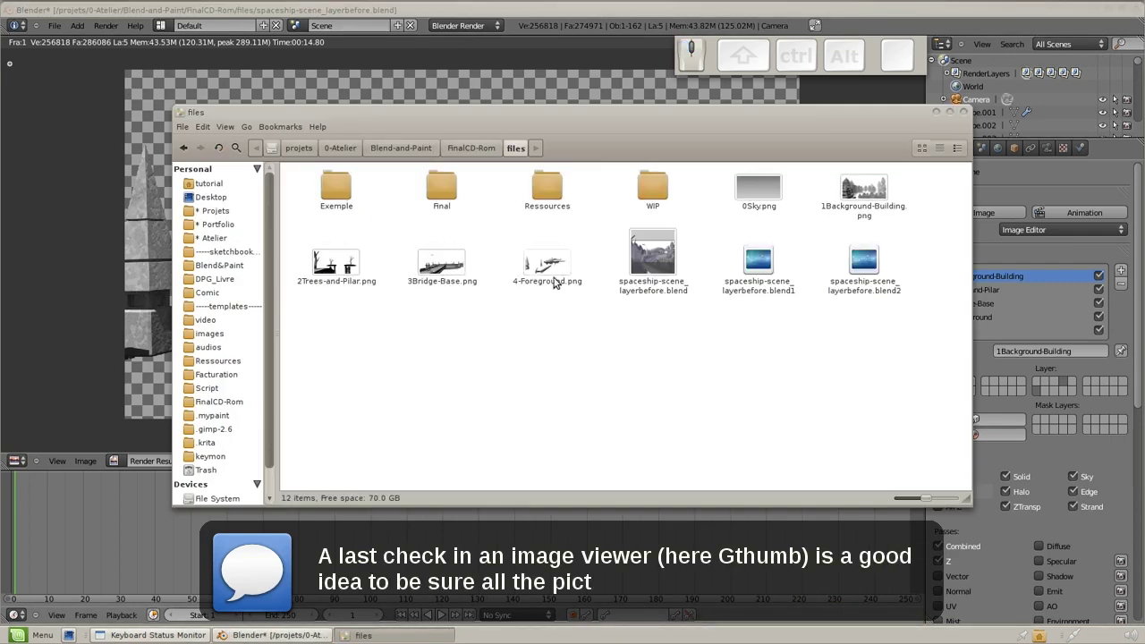
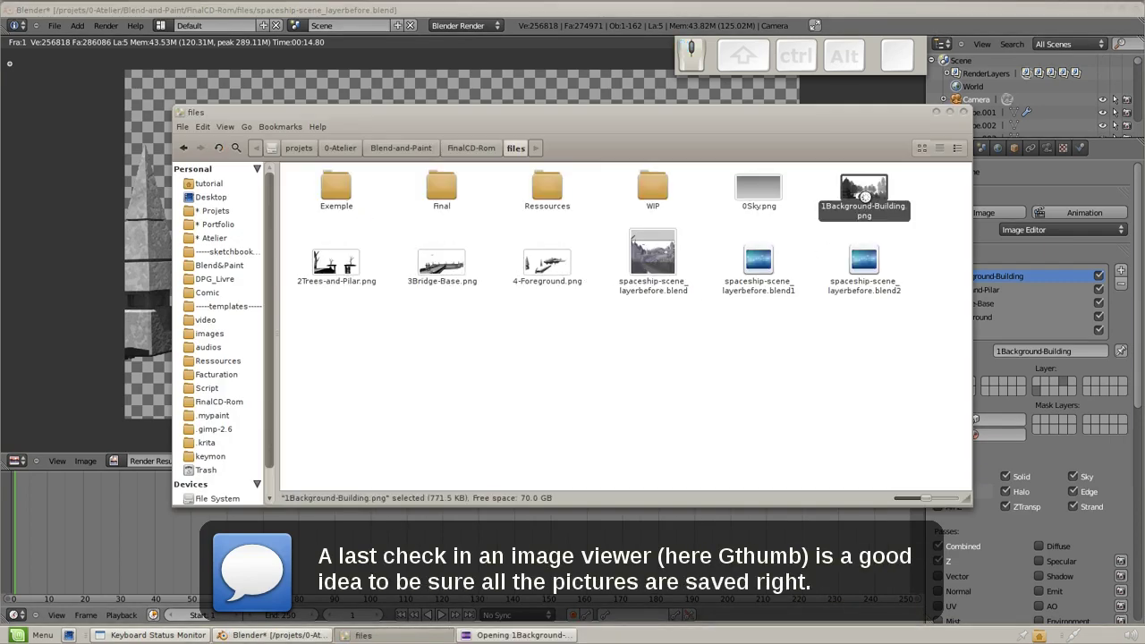
pyautogui.scroll(-3)
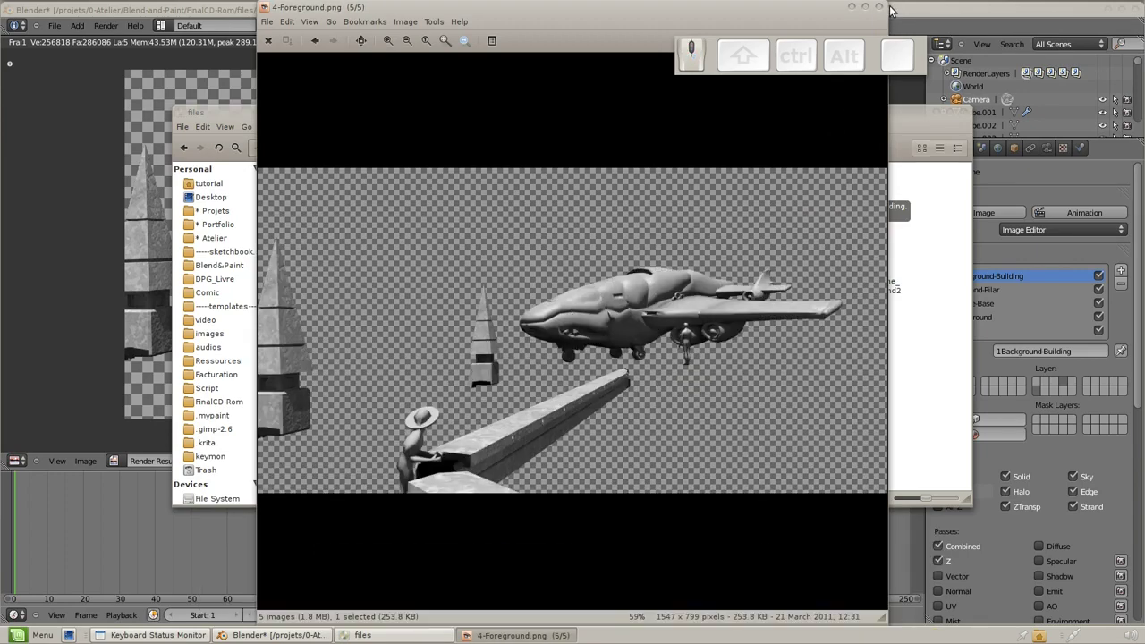
pyautogui.click(887, 10)
pyautogui.click(969, 114)
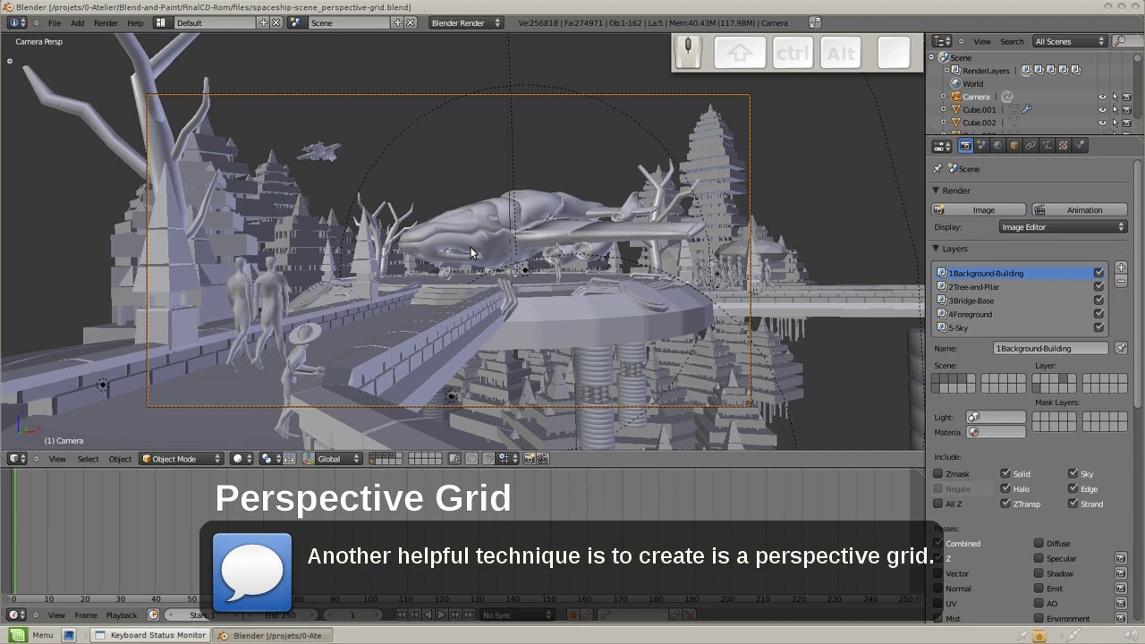
# From top view, add a plane and move and scale it to cover the scene as ground.
pyautogui.press('KP_7')
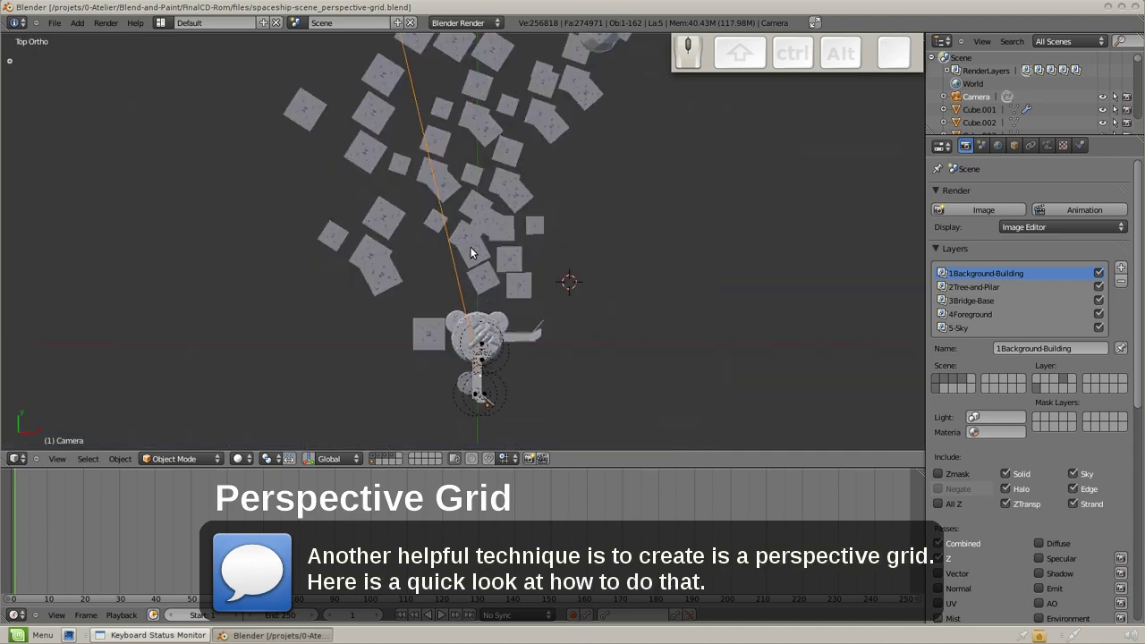
pyautogui.press('shift+a')
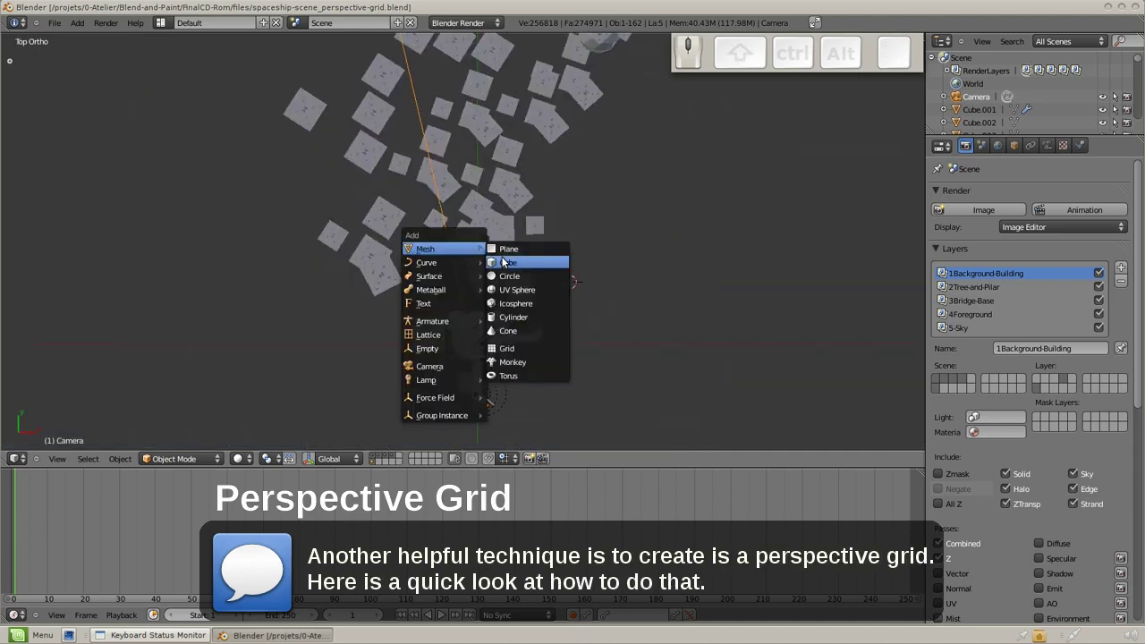
pyautogui.click(511, 257)
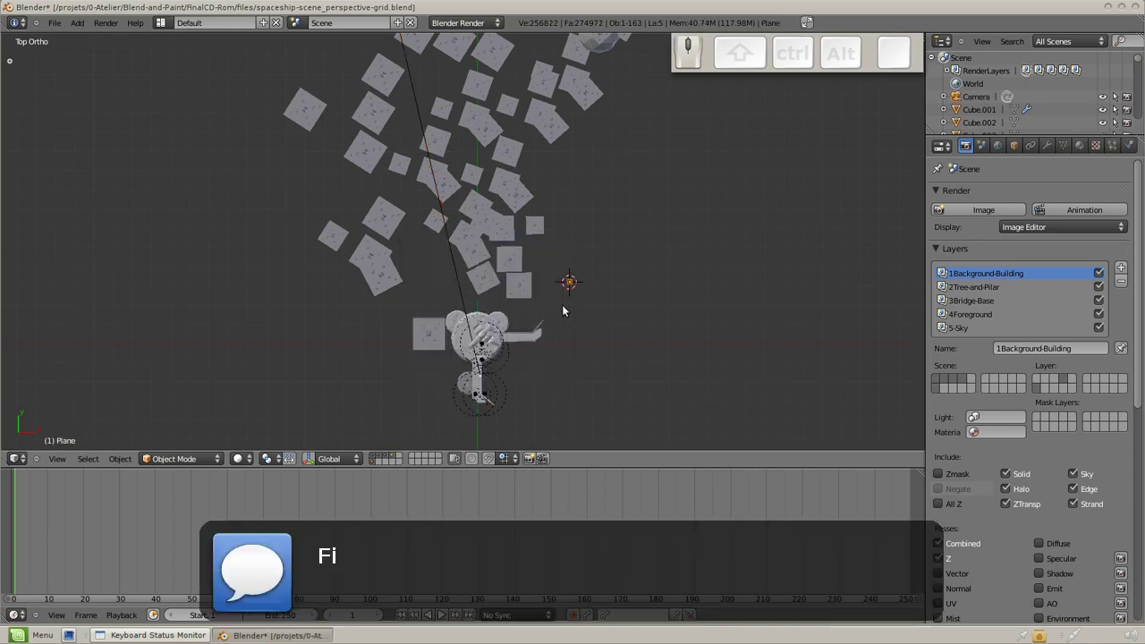
pyautogui.press('g')
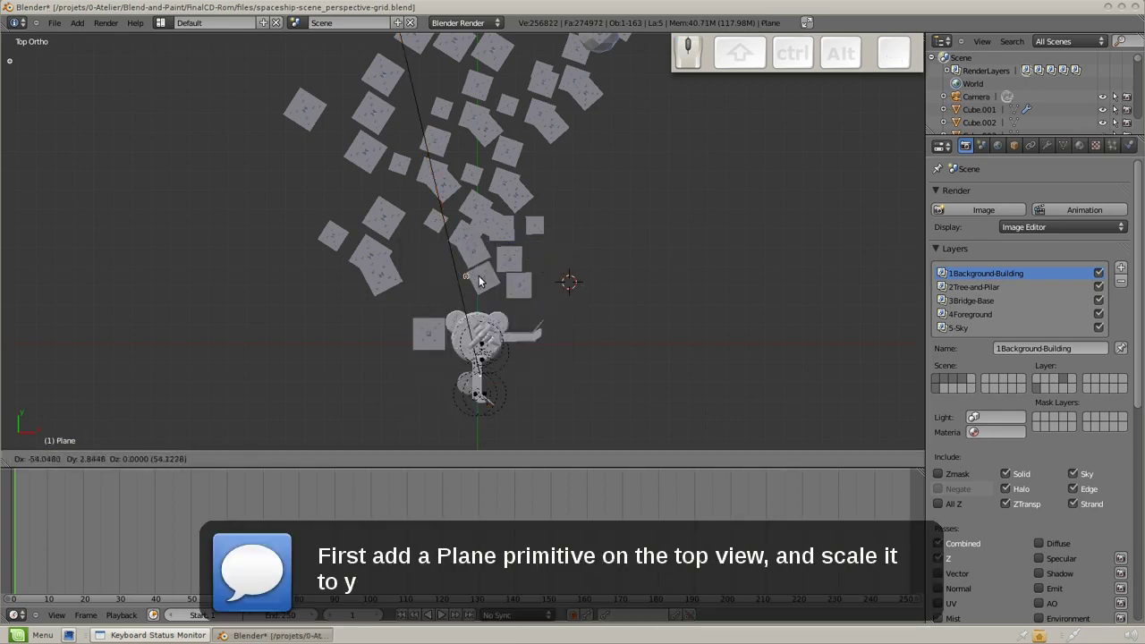
pyautogui.click(488, 279)
pyautogui.press('s')
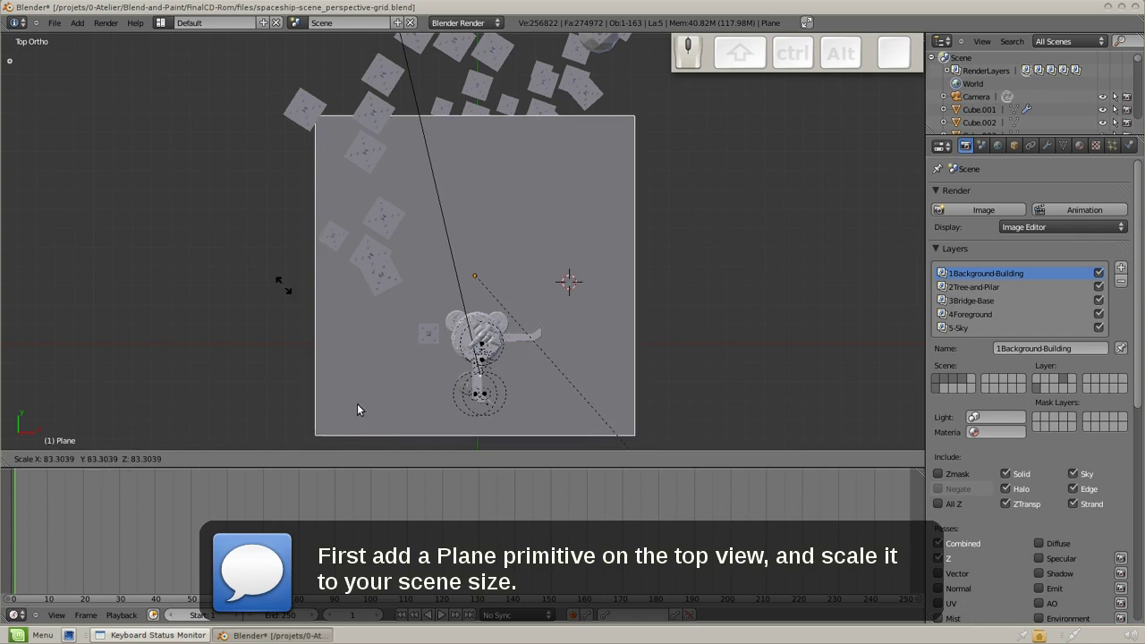
pyautogui.click(880, 141)
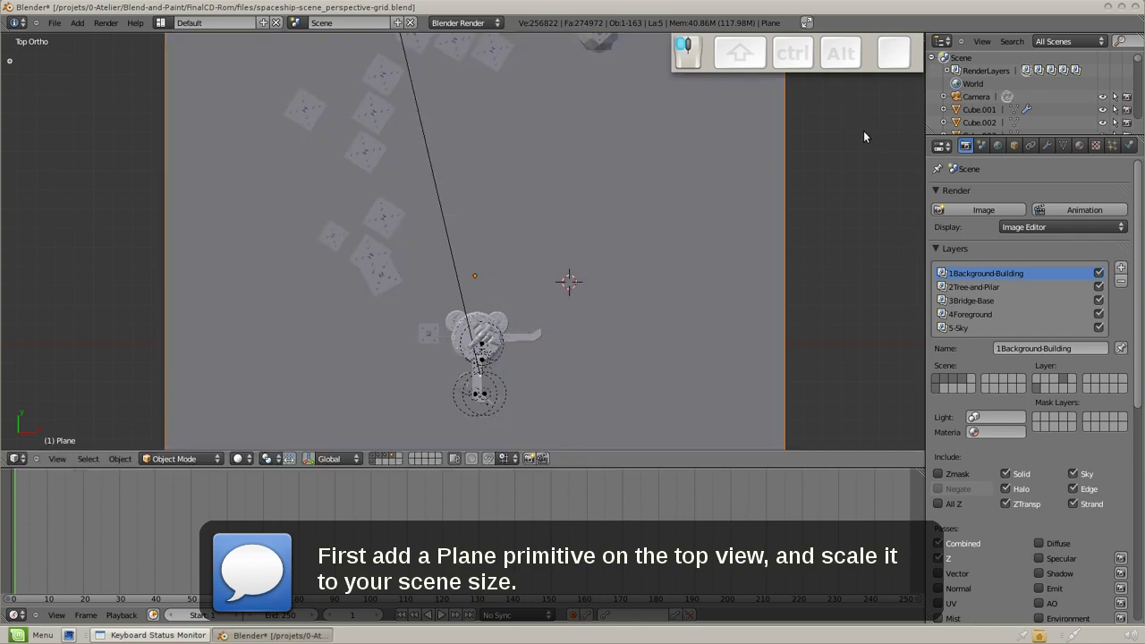
# Subdivide the ground plane into a dense grid in Edit Mode and return to camera view.
pyautogui.scroll(-3)
pyautogui.press('Tab')
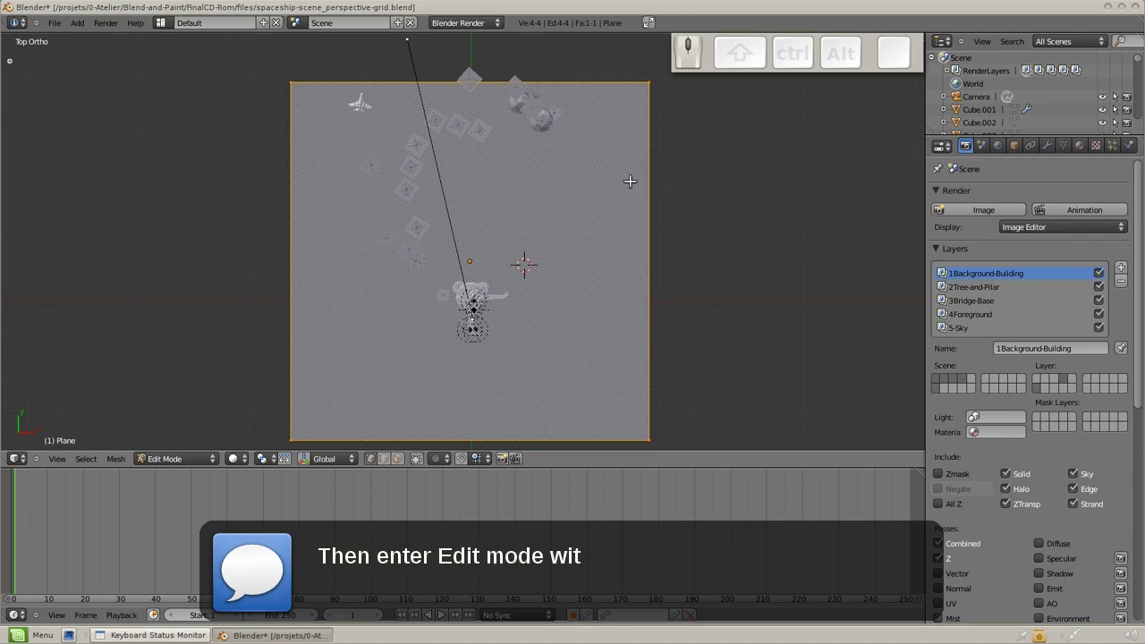
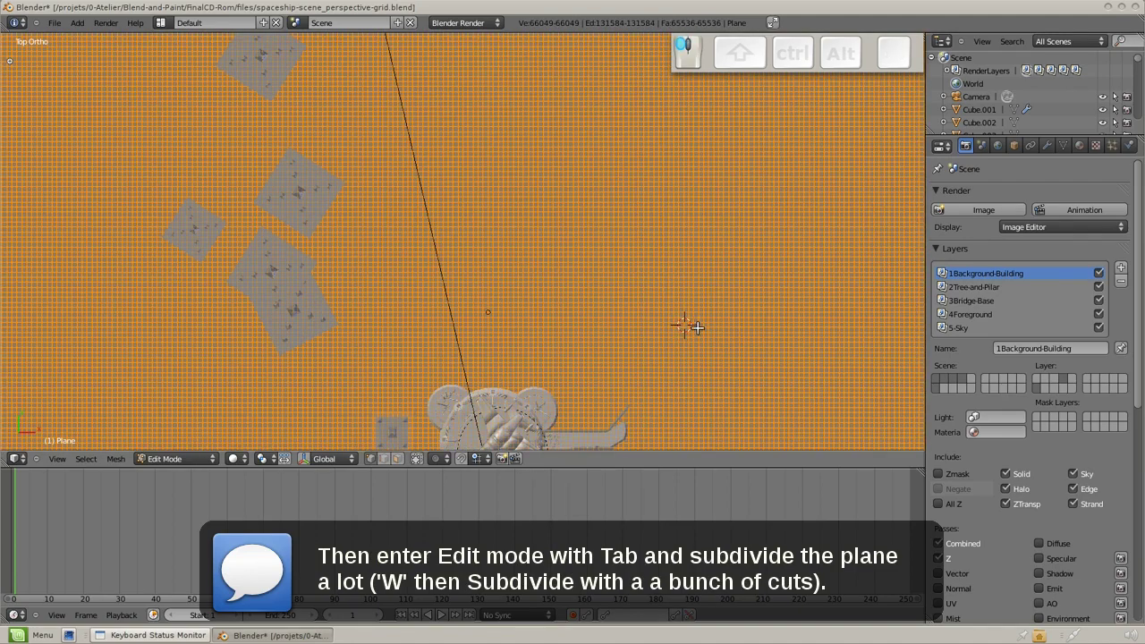
pyautogui.press('KP_0')
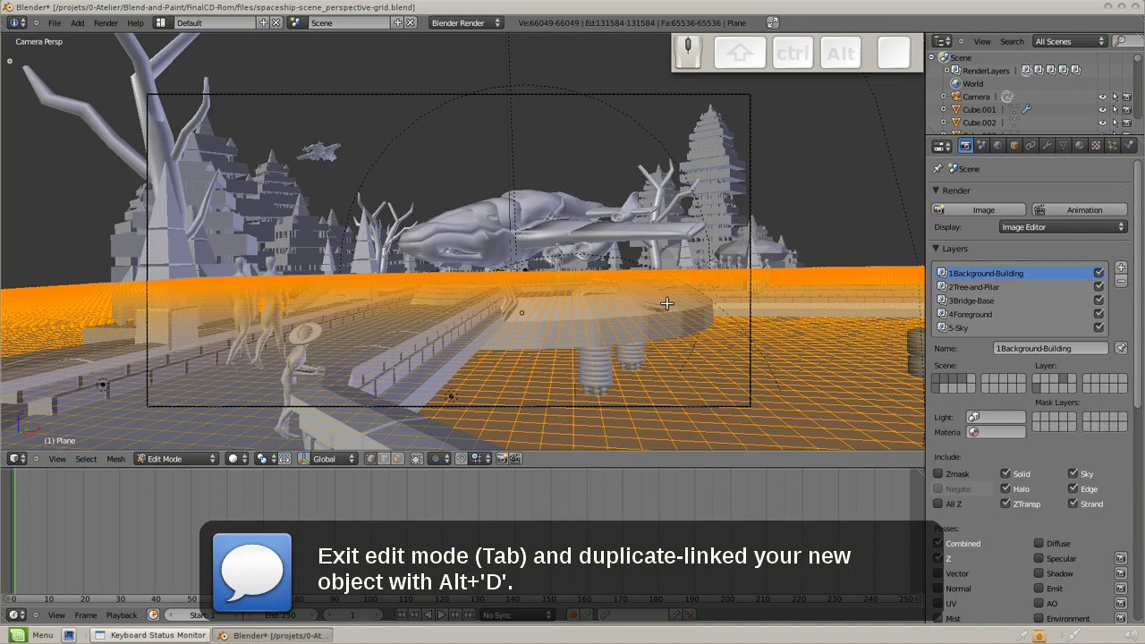
# Leave Edit Mode and raise a linked duplicate of the grid plane high above as a sky plane.
pyautogui.press('Tab')
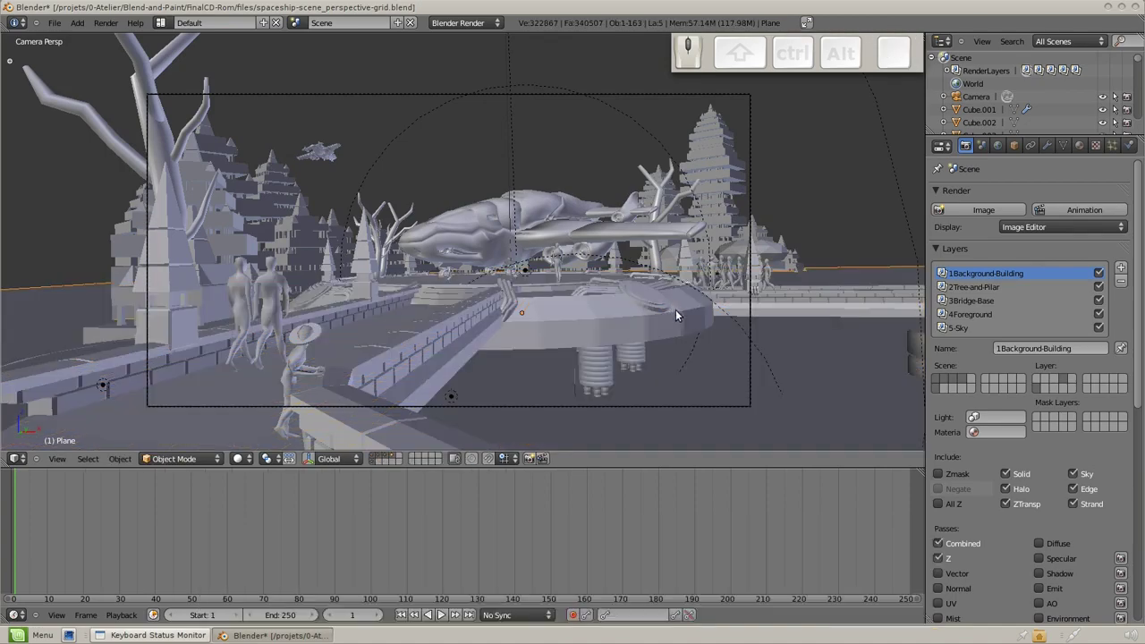
pyautogui.press('alt+d')
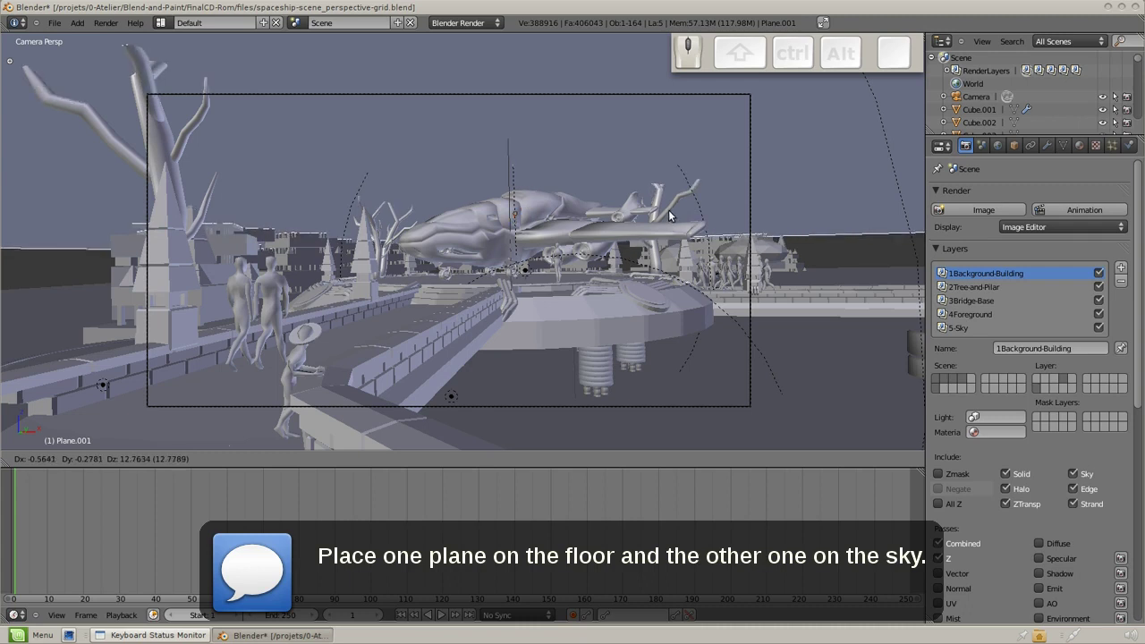
pyautogui.click(671, 214)
pyautogui.middleClick(790, 345)
pyautogui.middleClick(788, 188)
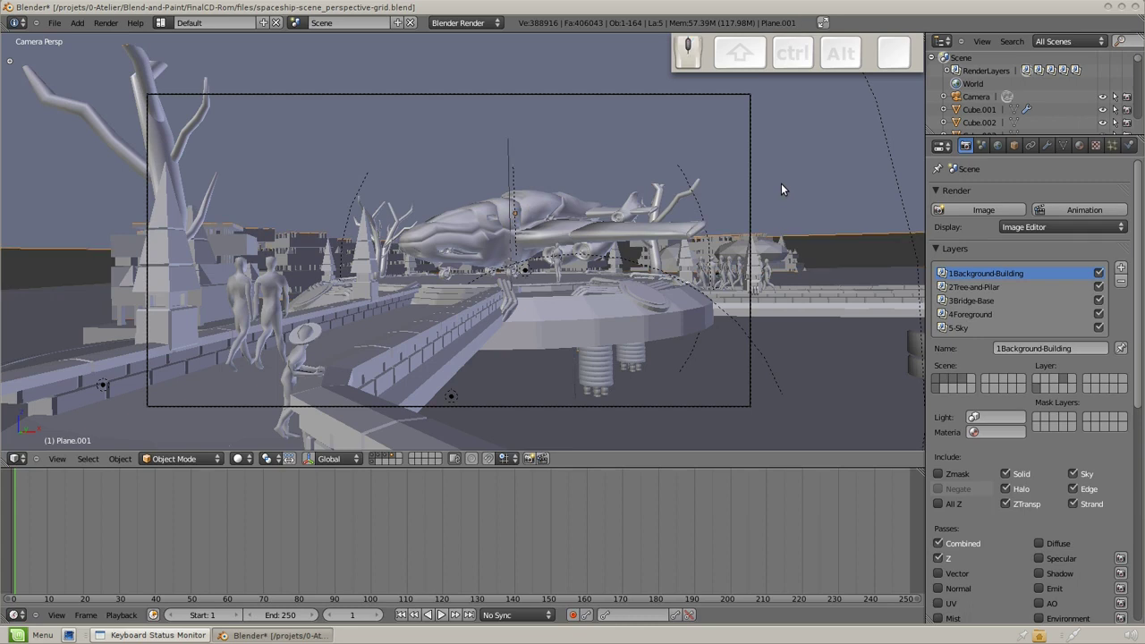
# Create a black wire material named 'perspective' for the grid planes.
pyautogui.click(1082, 151)
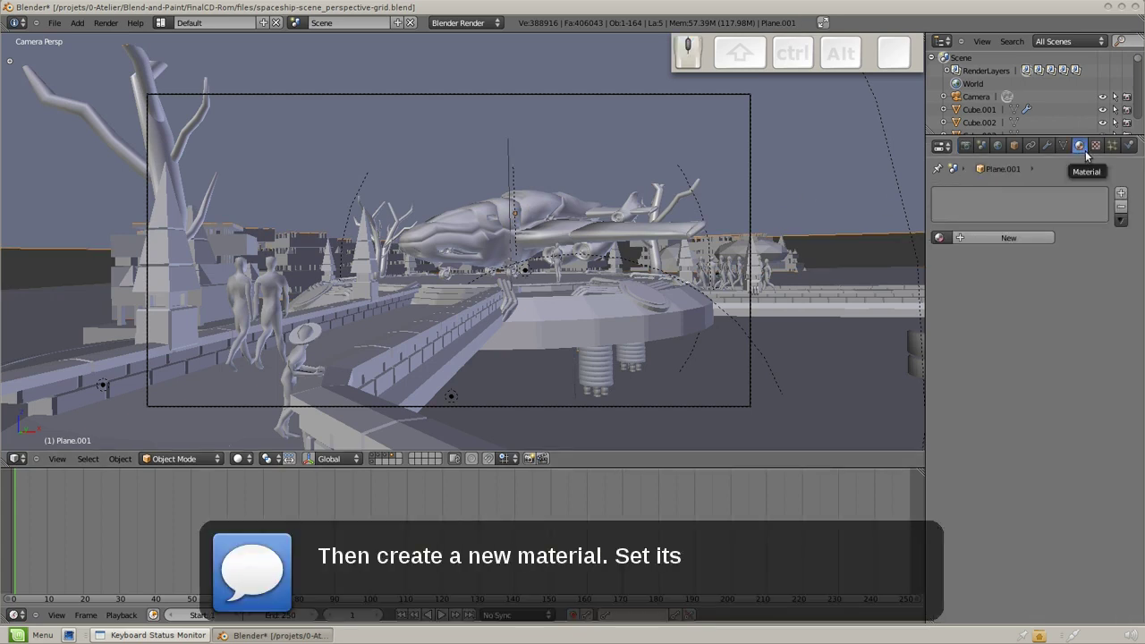
pyautogui.click(1124, 196)
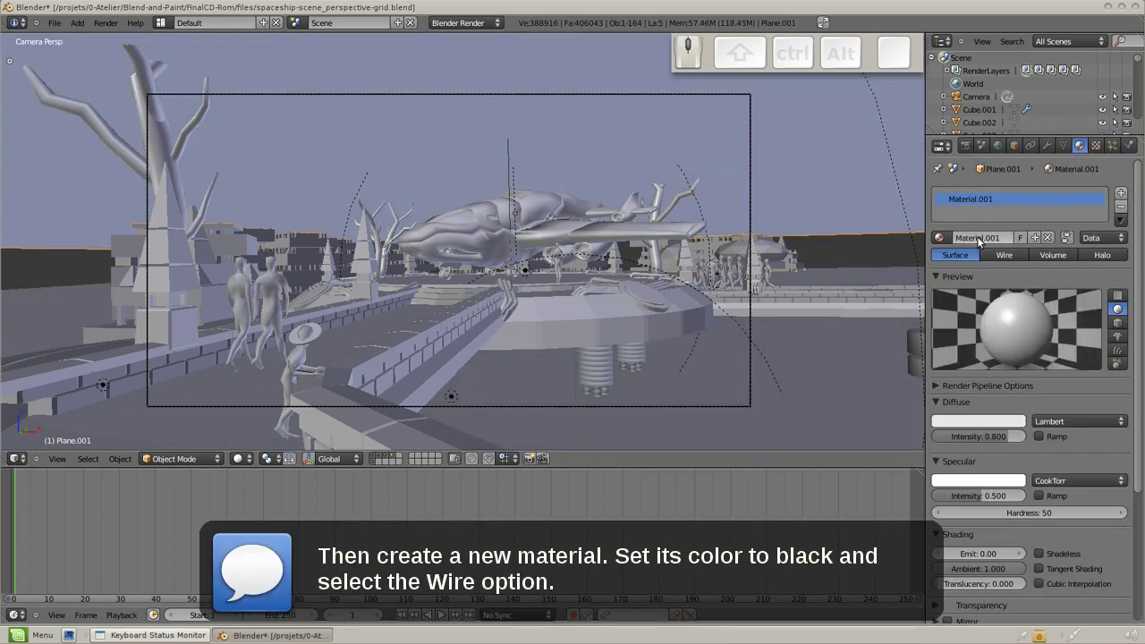
pyautogui.click(983, 240)
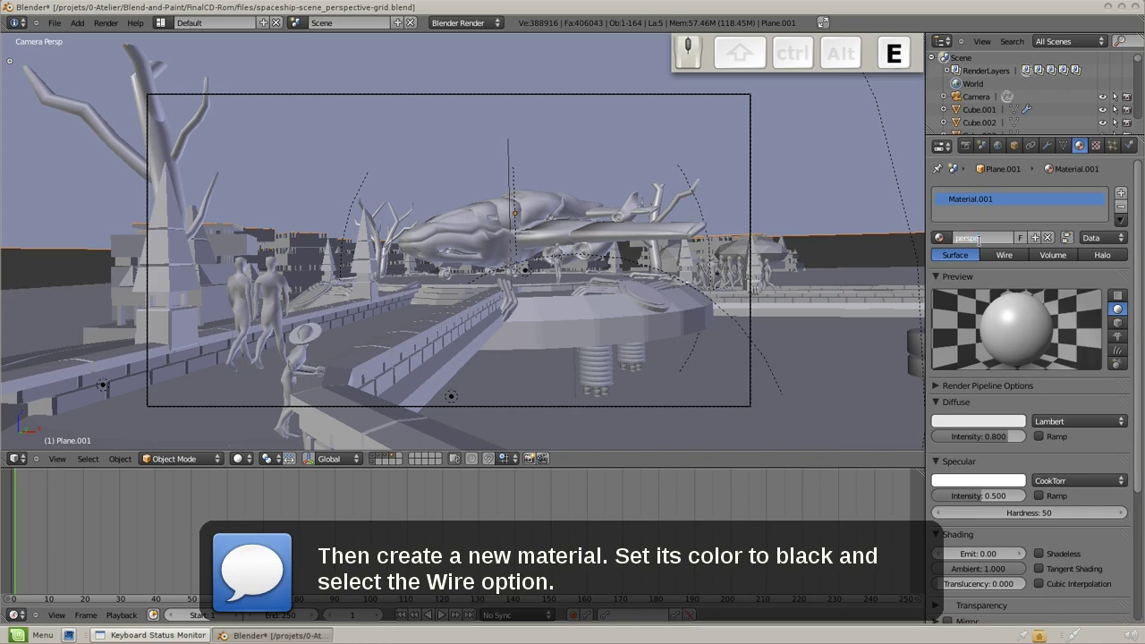
pyautogui.press('KP_Enter')
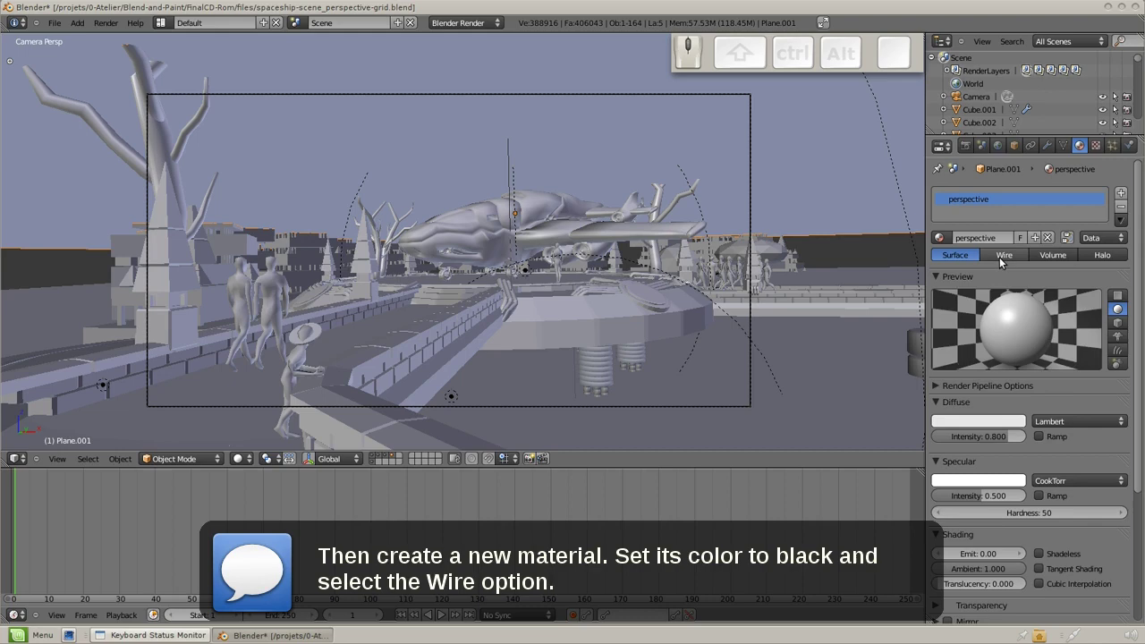
pyautogui.click(1006, 261)
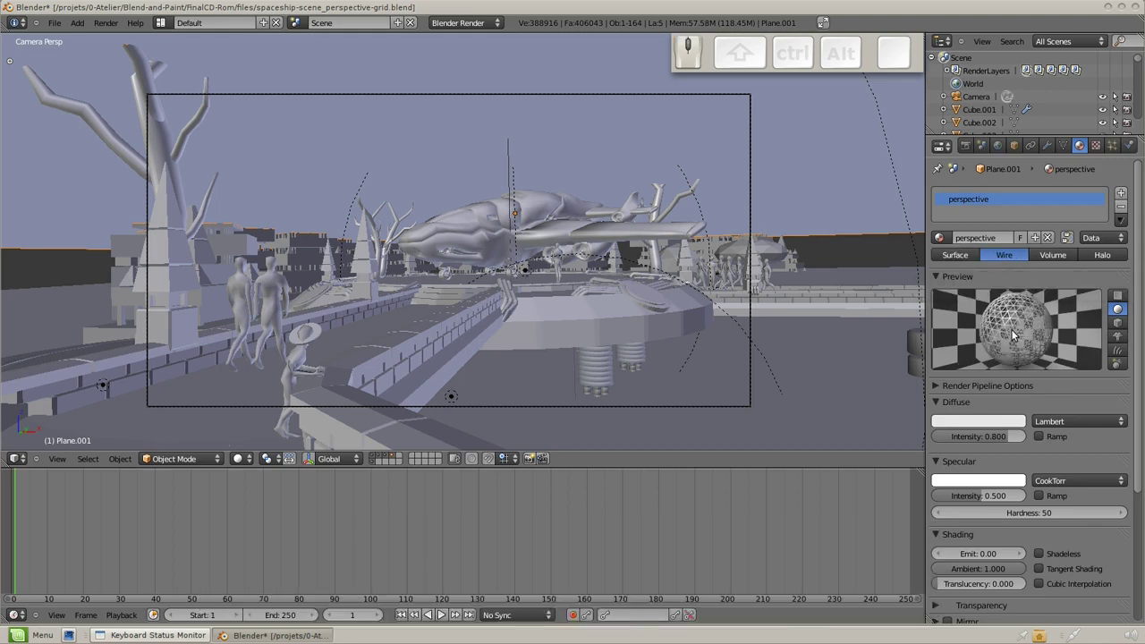
pyautogui.click(990, 427)
pyautogui.moveTo(1018, 257); pyautogui.dragTo(1067, 395)
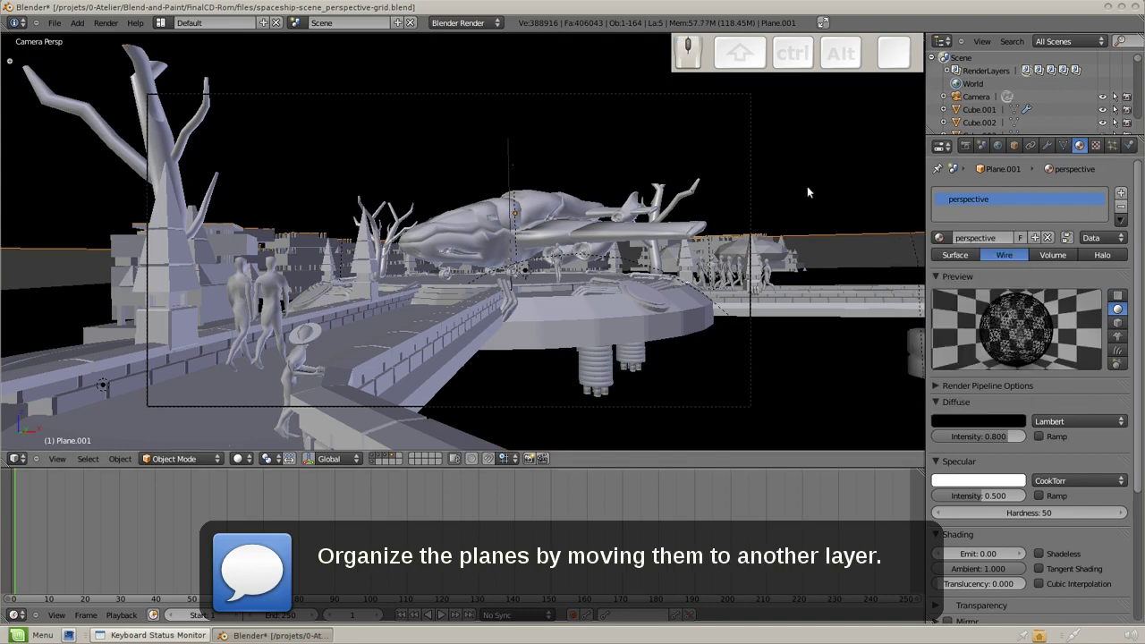
# Select both grid planes and move them with M onto an empty scene layer.
pyautogui.middleClick(809, 377)
pyautogui.rightClick(808, 375)
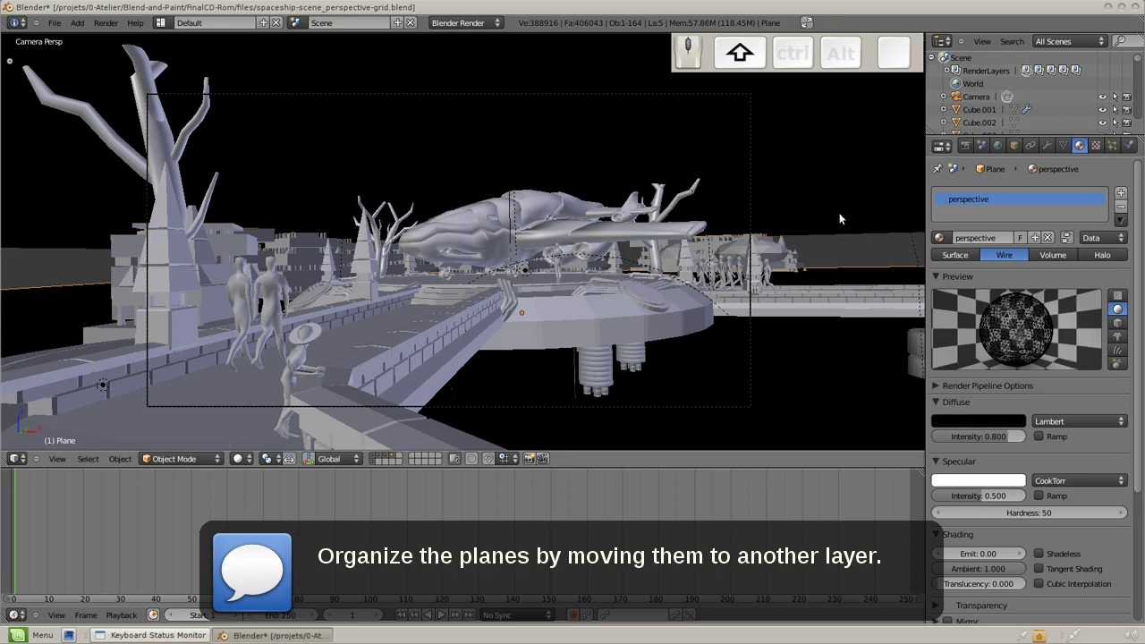
pyautogui.middleClick(843, 219)
pyautogui.press('m')
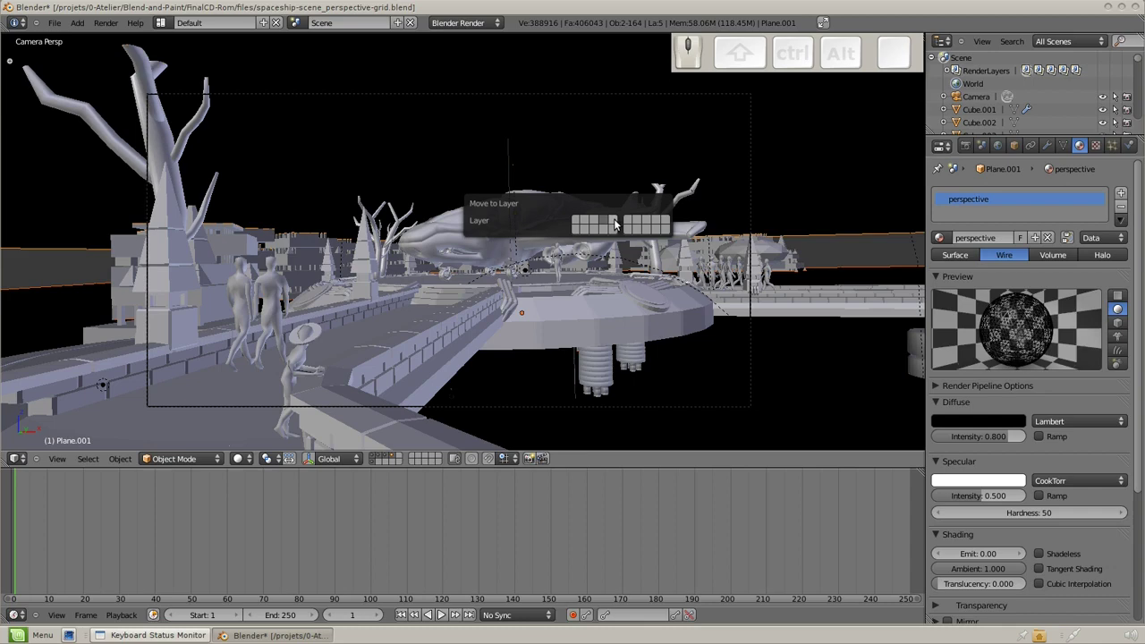
pyautogui.click(618, 223)
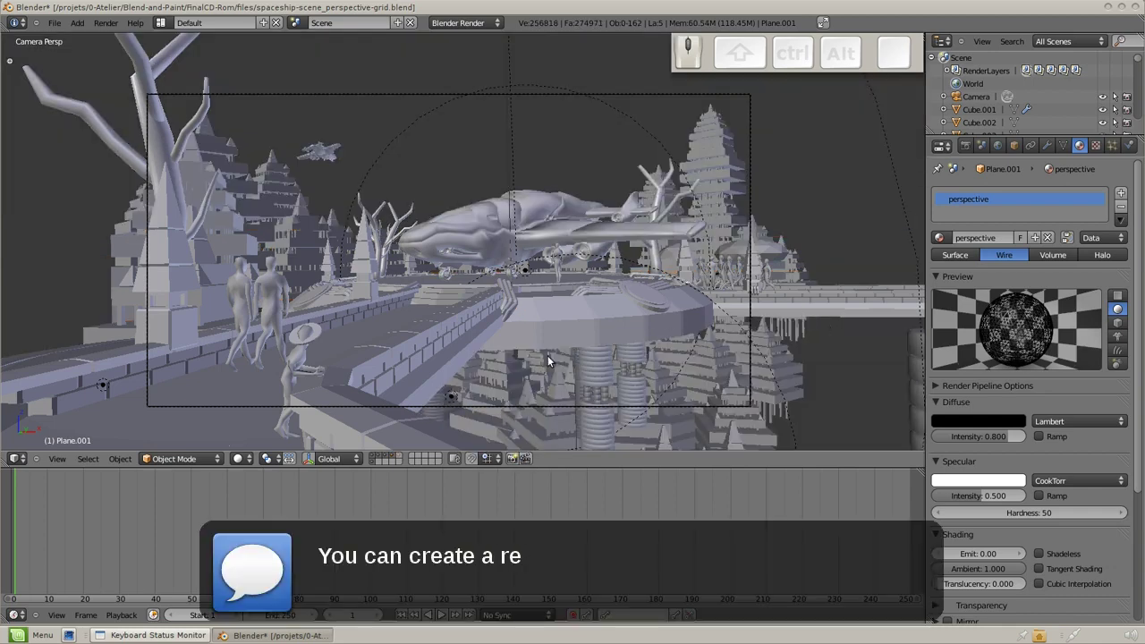
# Add a render layer named Perspective that uses only the grid planes' layer.
pyautogui.click(405, 465)
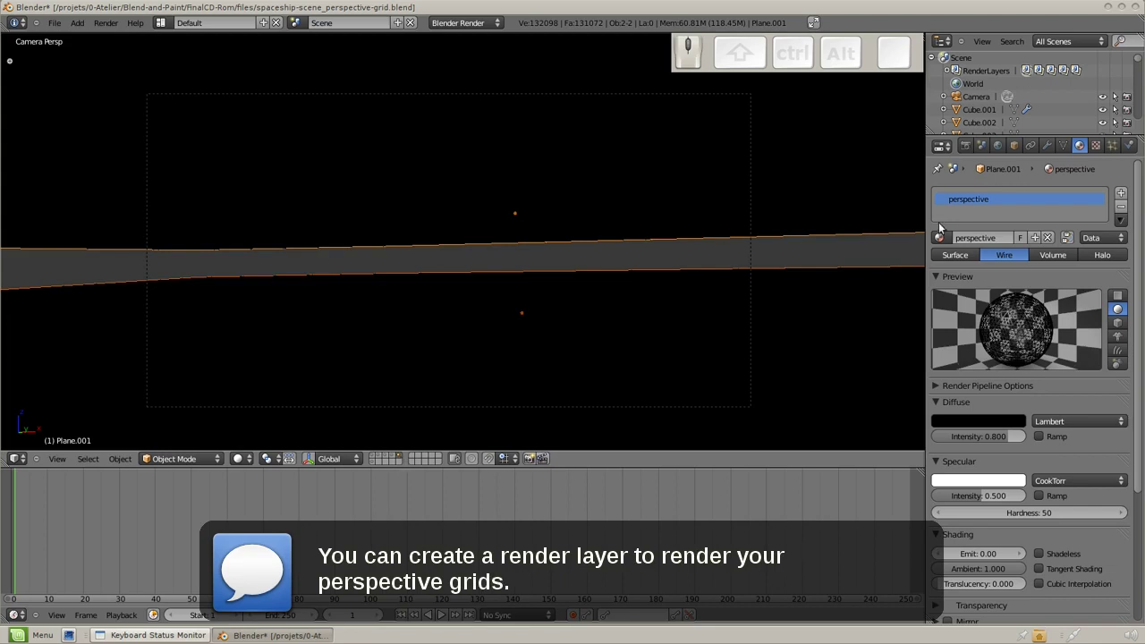
pyautogui.click(976, 149)
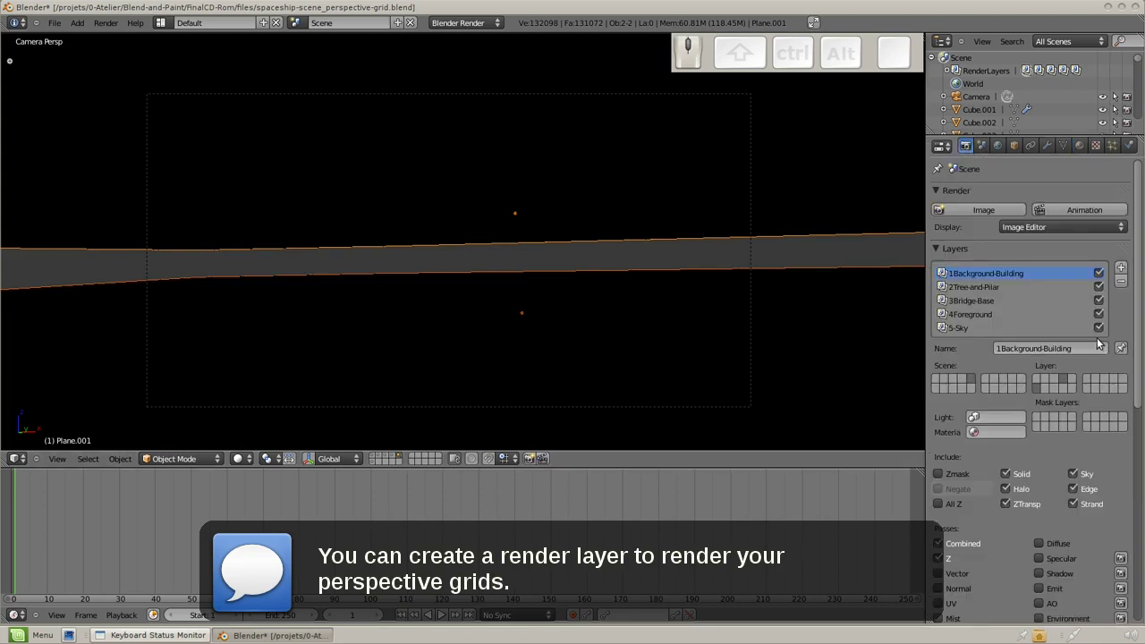
pyautogui.click(1031, 328)
pyautogui.click(1125, 269)
pyautogui.click(976, 332)
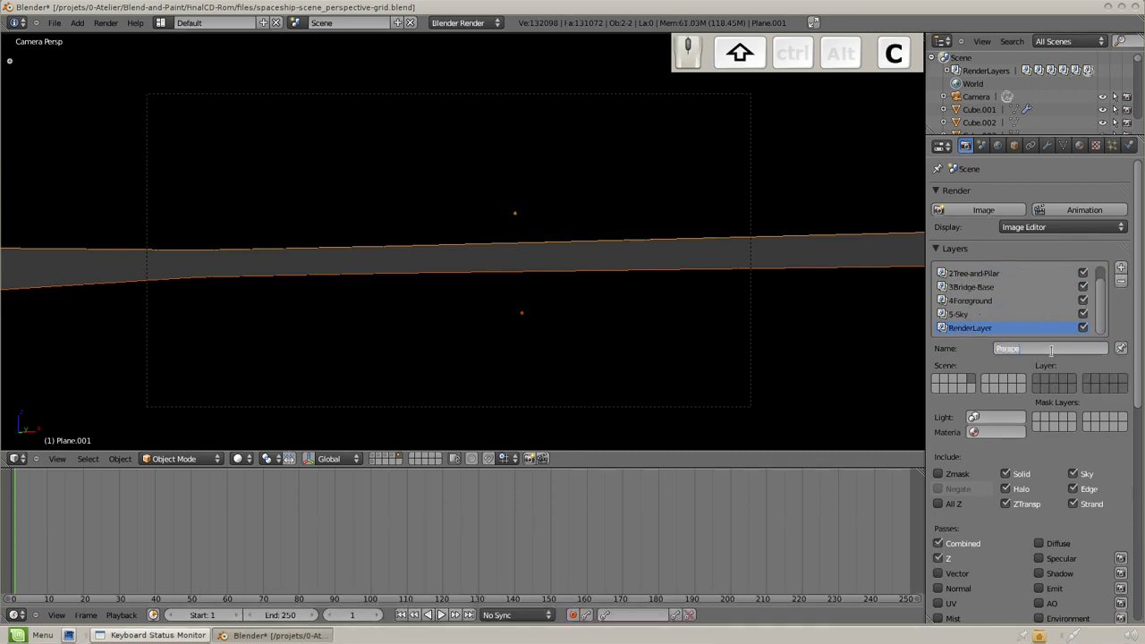
pyautogui.press('KP_Enter')
pyautogui.click(1075, 379)
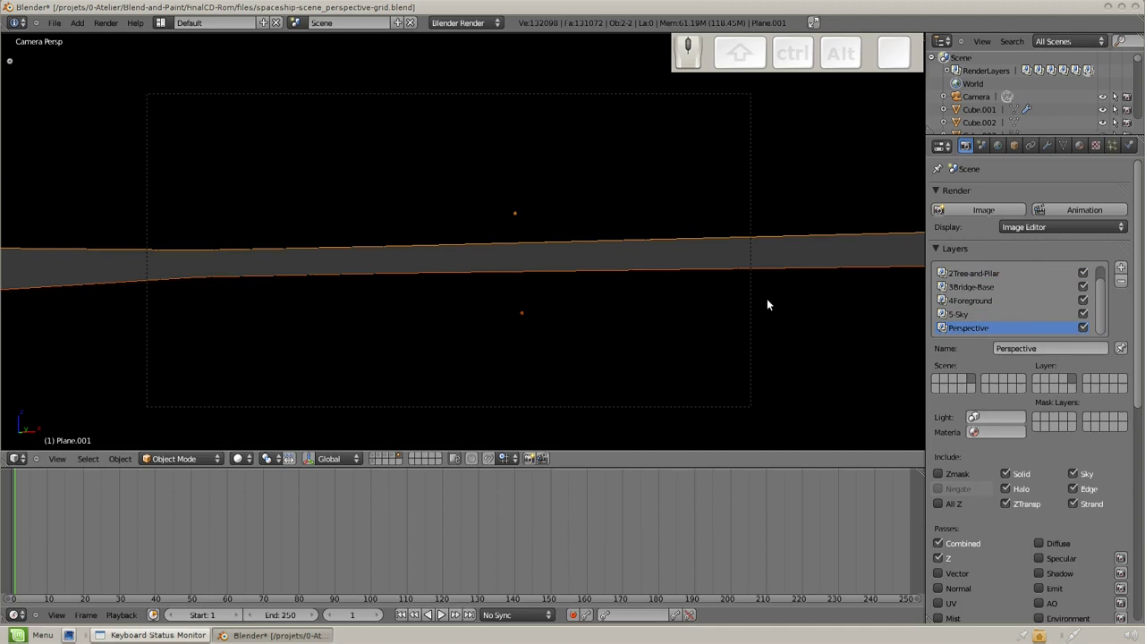
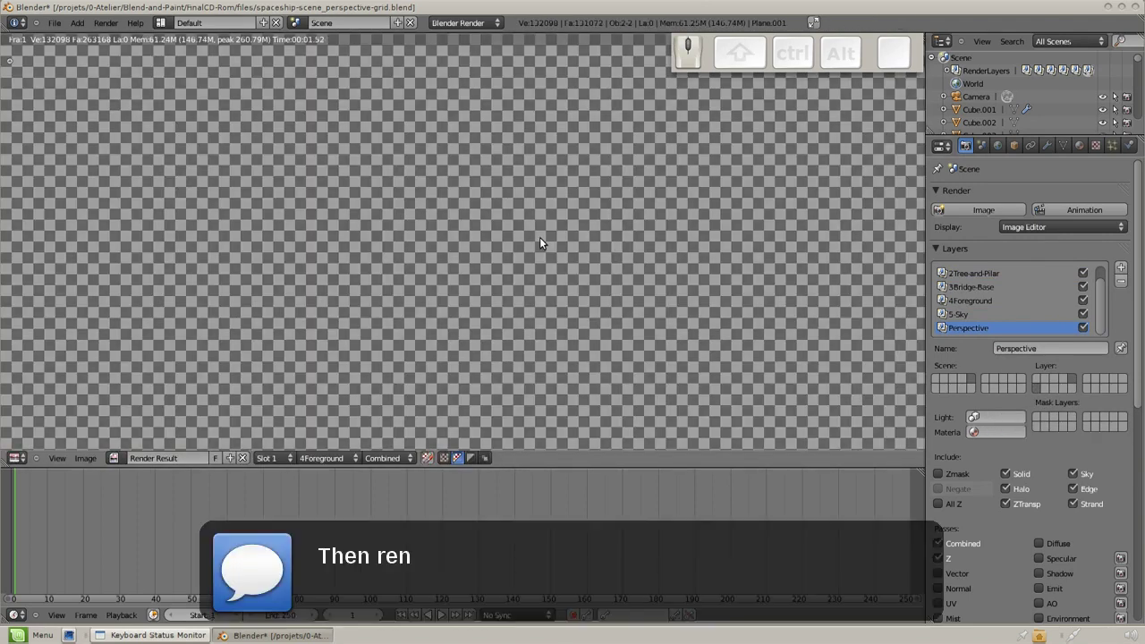
# Render with F12 and view the Perspective layer showing the wire grid over transparency.
pyautogui.scroll(-3)
pyautogui.middleClick(596, 230)
pyautogui.click(339, 461)
pyautogui.click(937, 390)
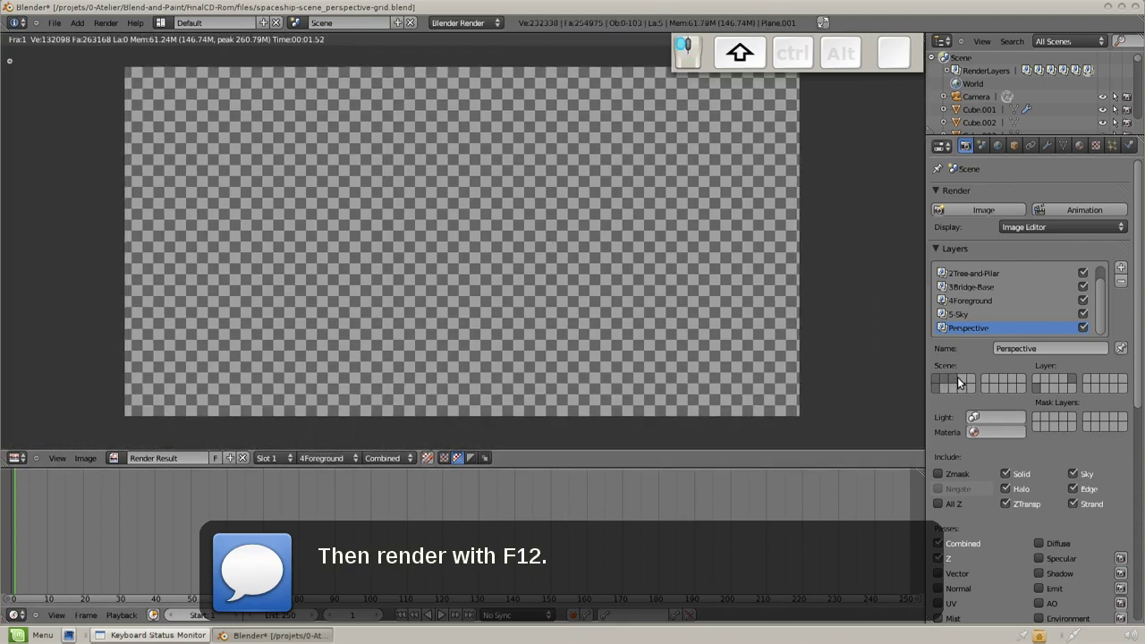
pyautogui.click(973, 384)
pyautogui.press('F12')
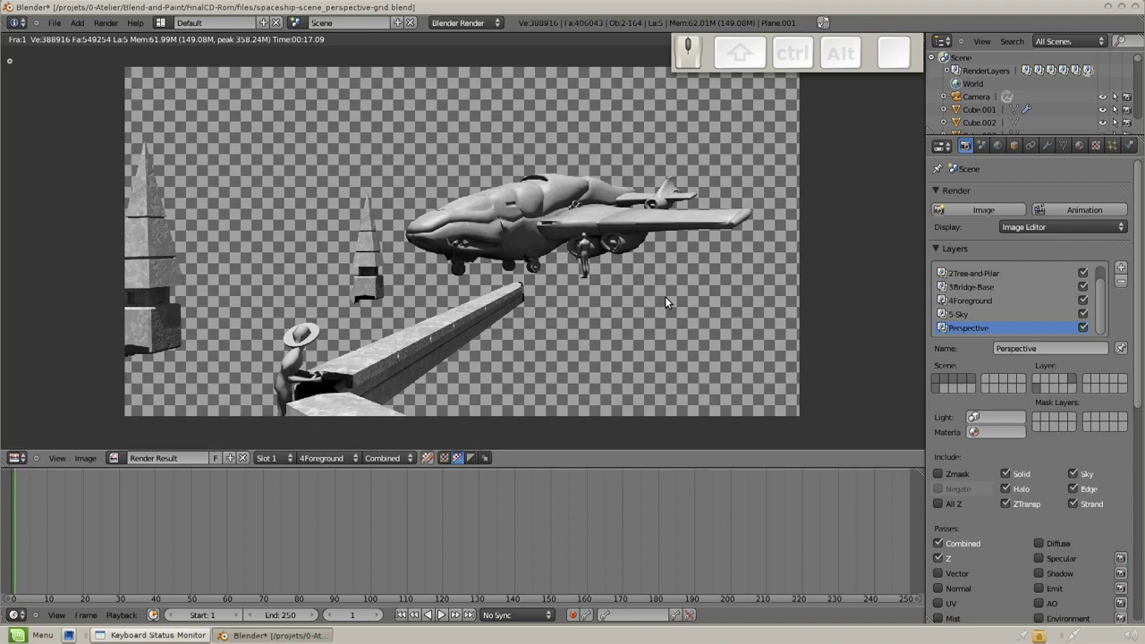
pyautogui.click(334, 463)
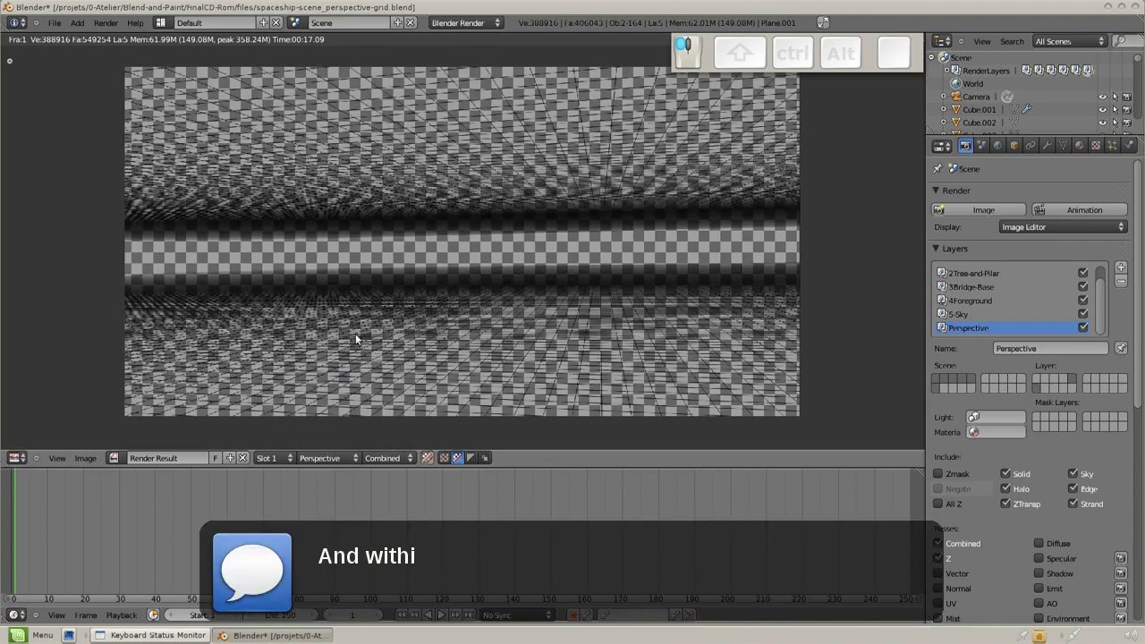
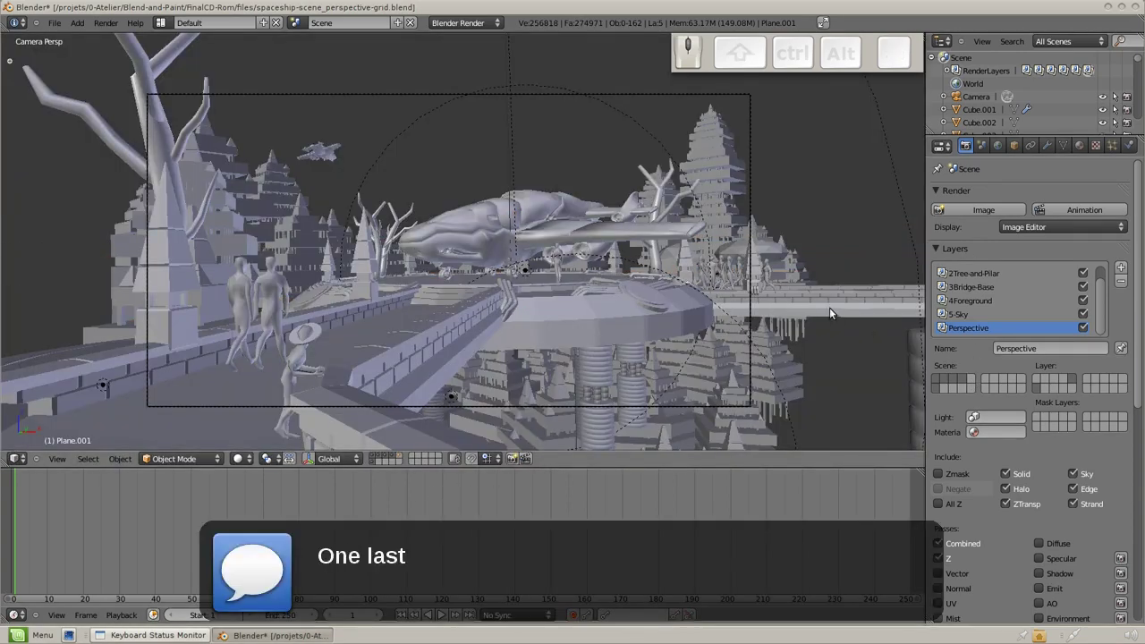
# Save as spaceship-scene_perspective-grid-final.blend and close Blender.
pyautogui.click(59, 29)
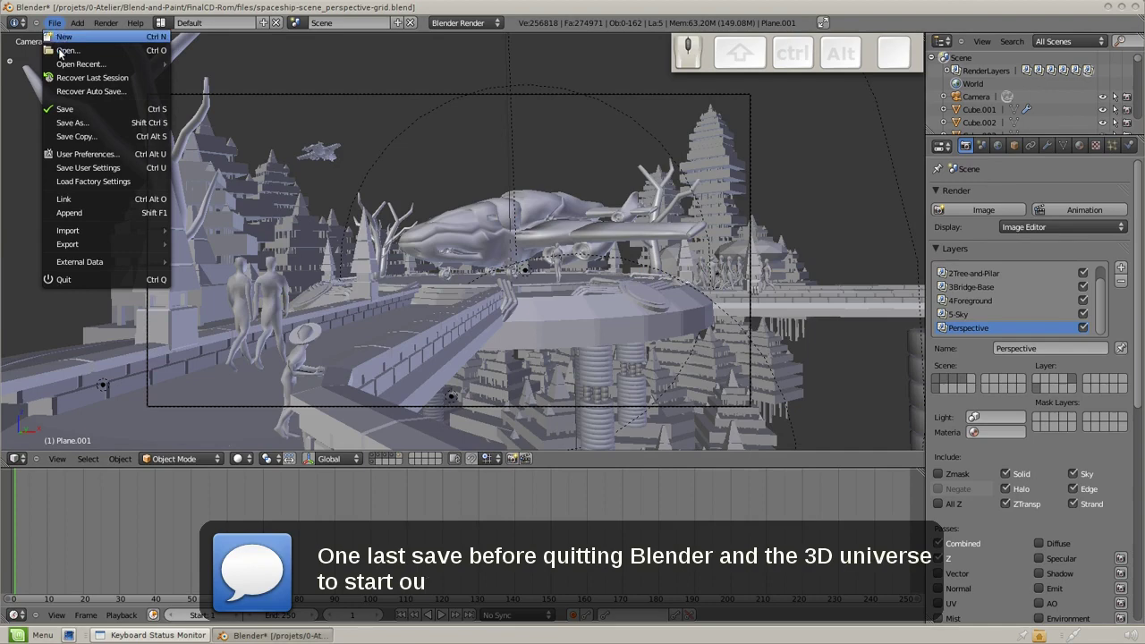
pyautogui.click(78, 124)
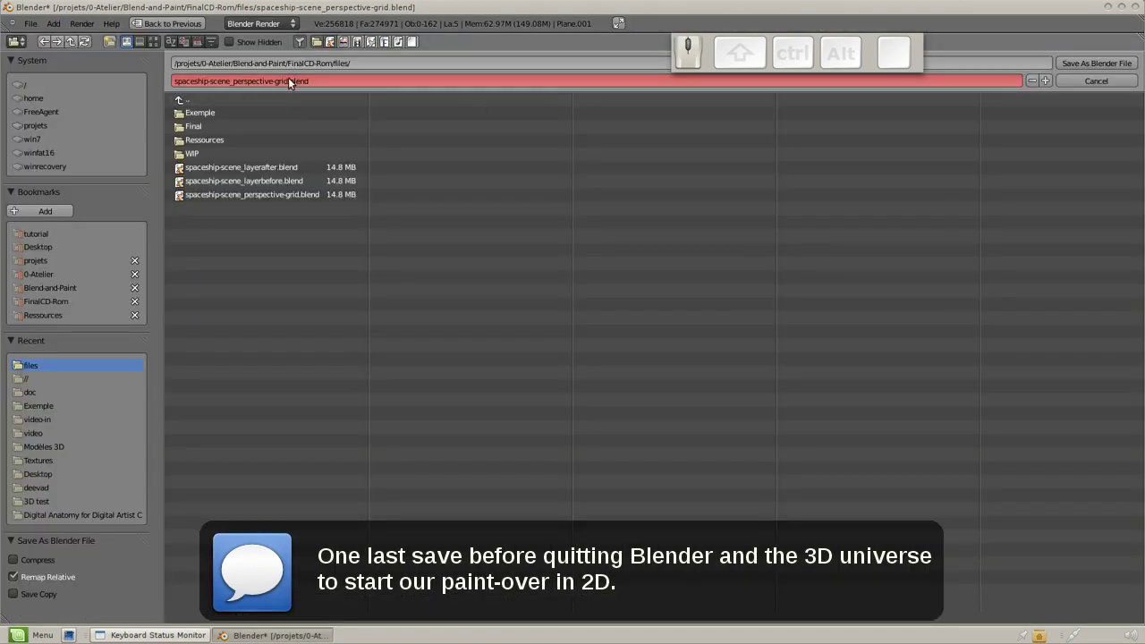
pyautogui.moveTo(185, 127); pyautogui.dragTo(185, 127)
pyautogui.press('-')
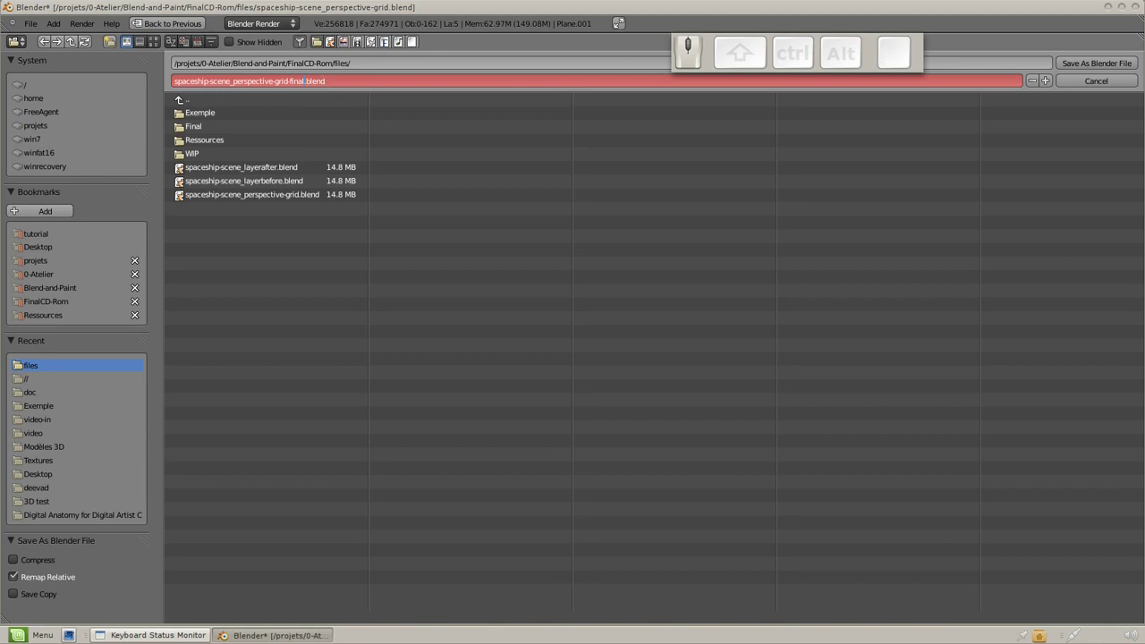
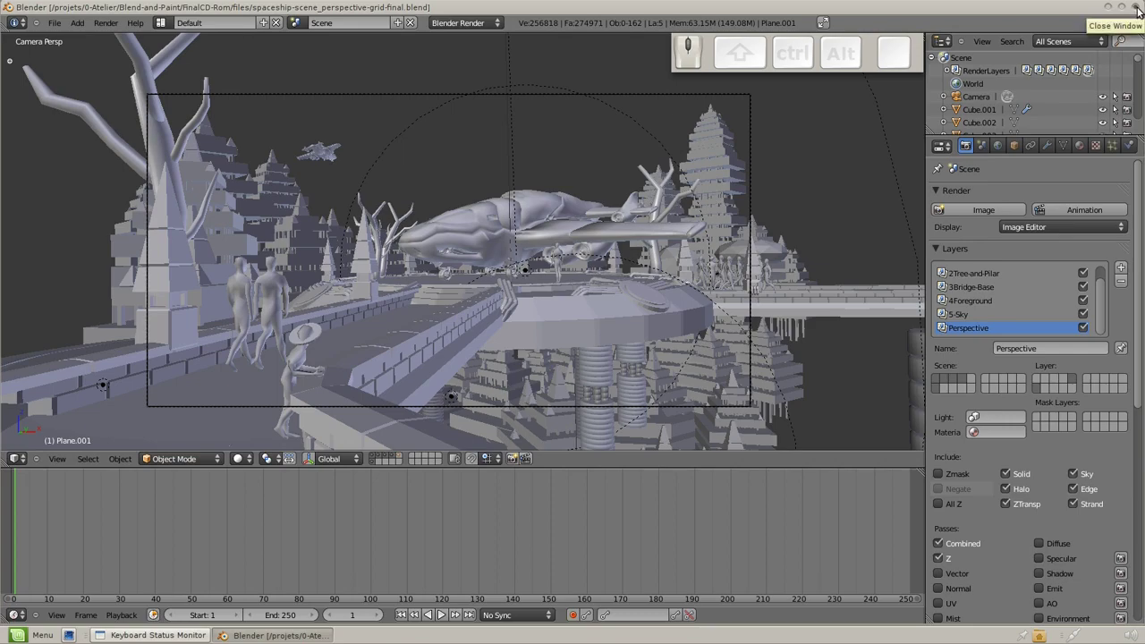
pyautogui.click(1141, 14)
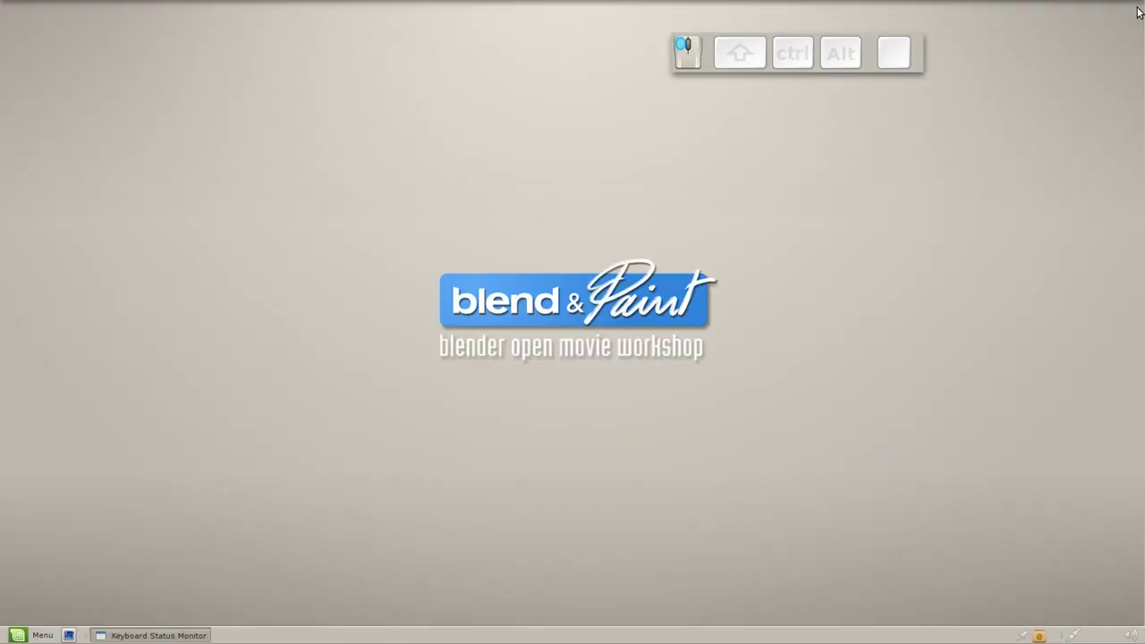